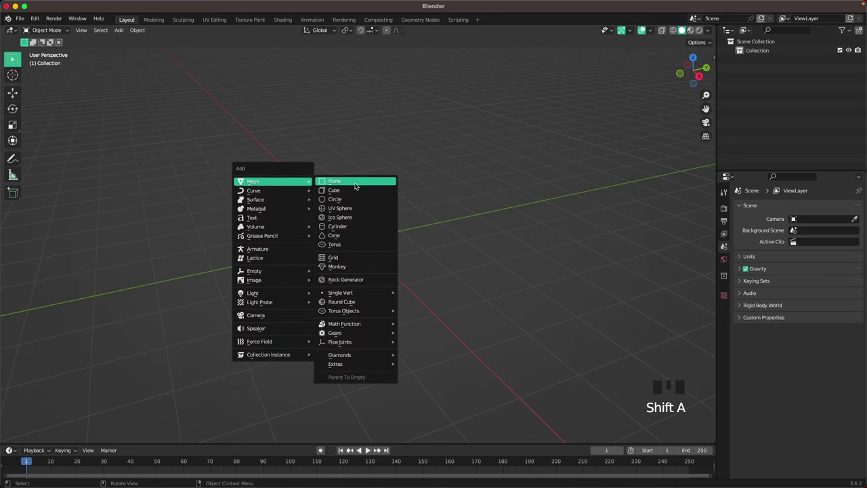
Step: Extrude the new plane upward into a thick square slab for the joystick base
scroll(up, 3)
key(Tab)
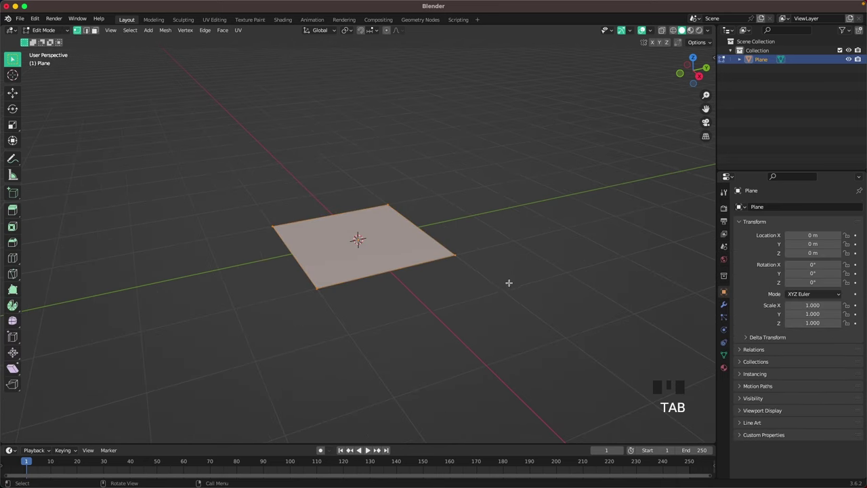
key(e)
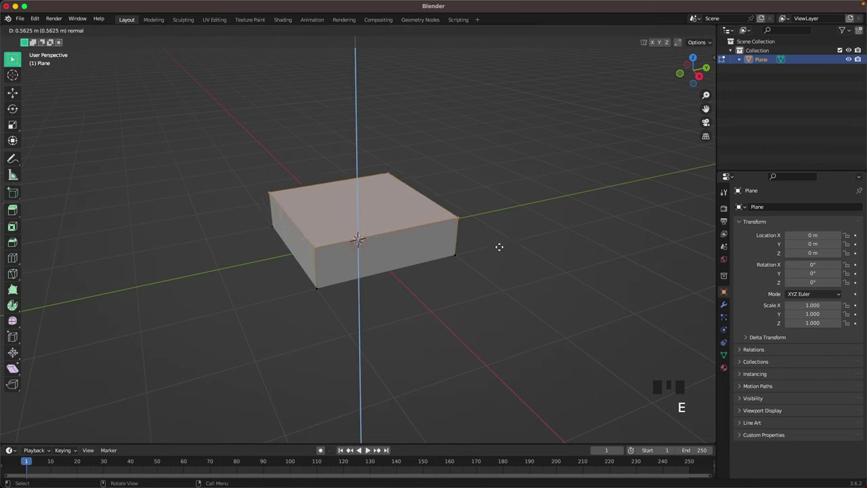
key(Tab)
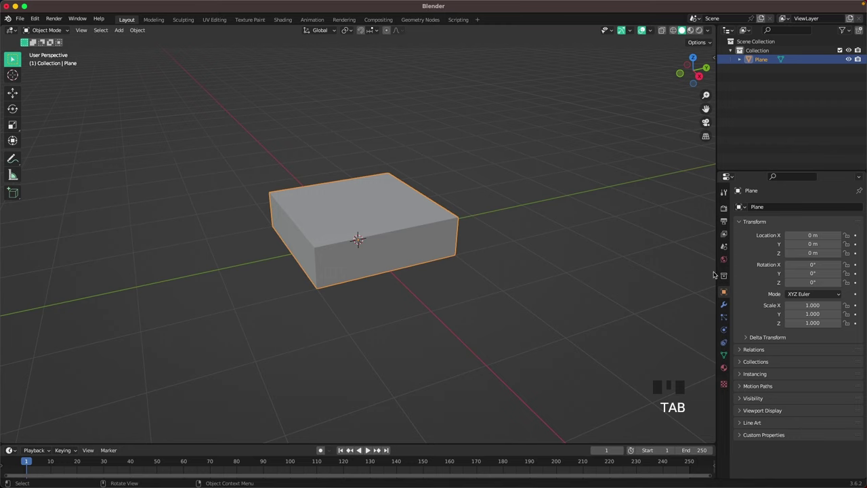
Step: Add Bevel (0.04 m, 4 segments) and Subdivision modifiers, then snap the 3D cursor to the top face
click(728, 304)
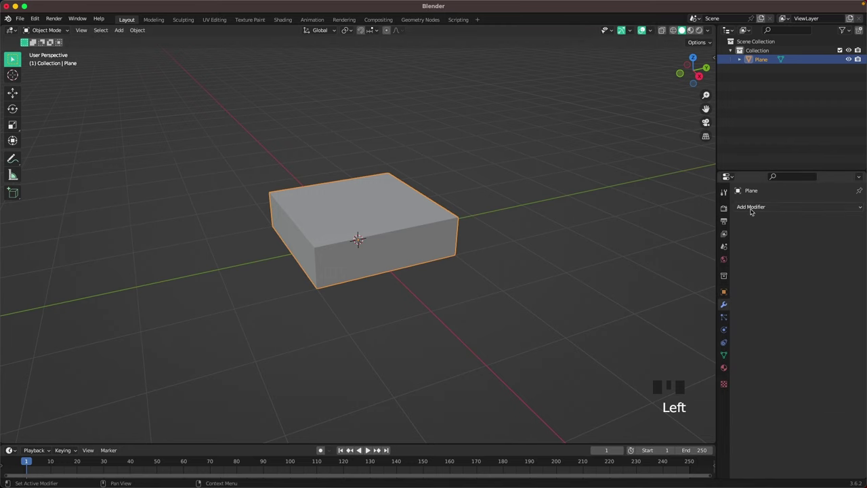
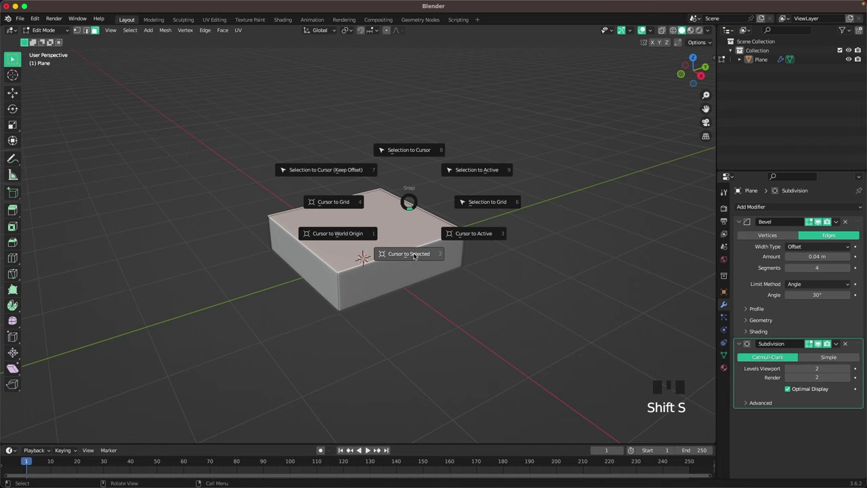
key(Tab)
click(520, 222)
Step: Add a mesh circle at the 3D cursor on the slab's top and begin editing it
key(shift+a)
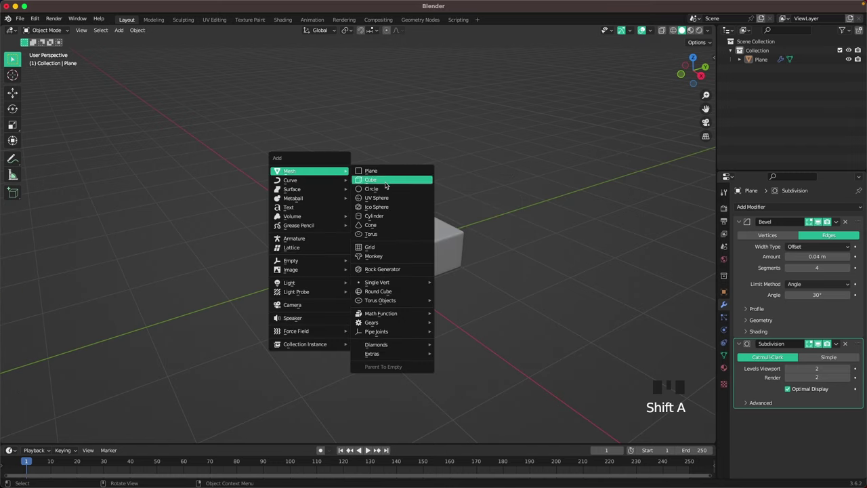
scroll(up, 3)
key(Tab)
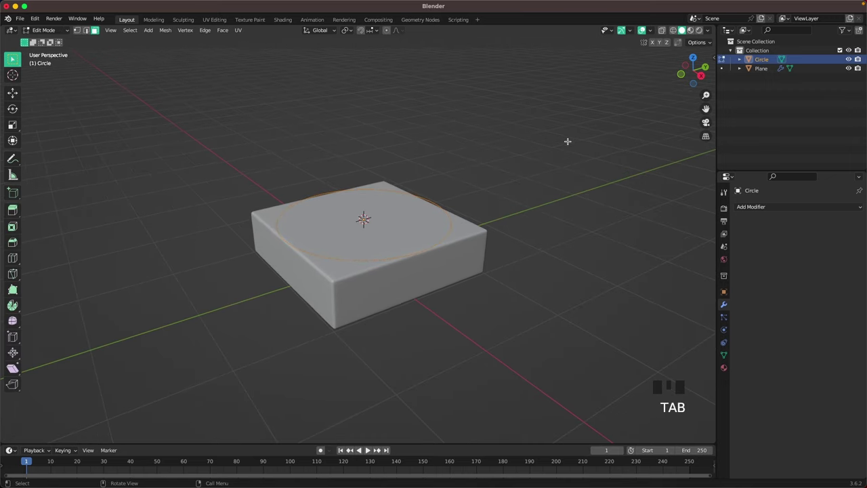
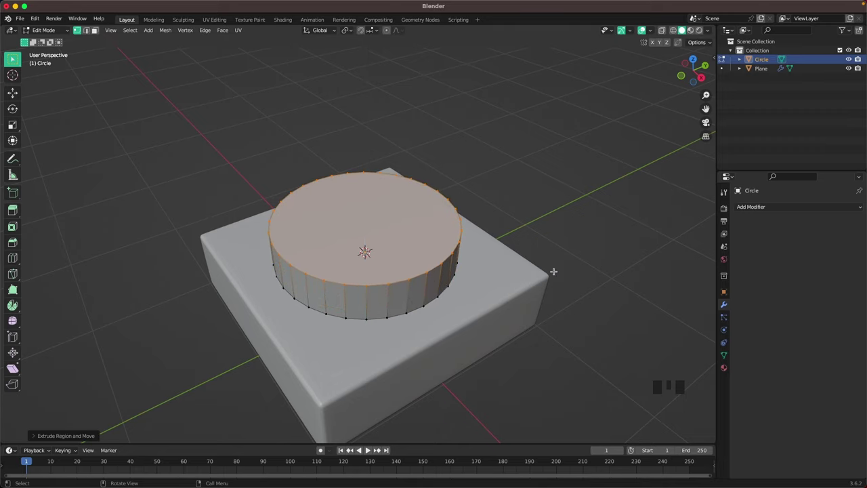
Step: Inset the cylinder top, add loop cuts and push face rings down into stepped concentric grooves
key(i)
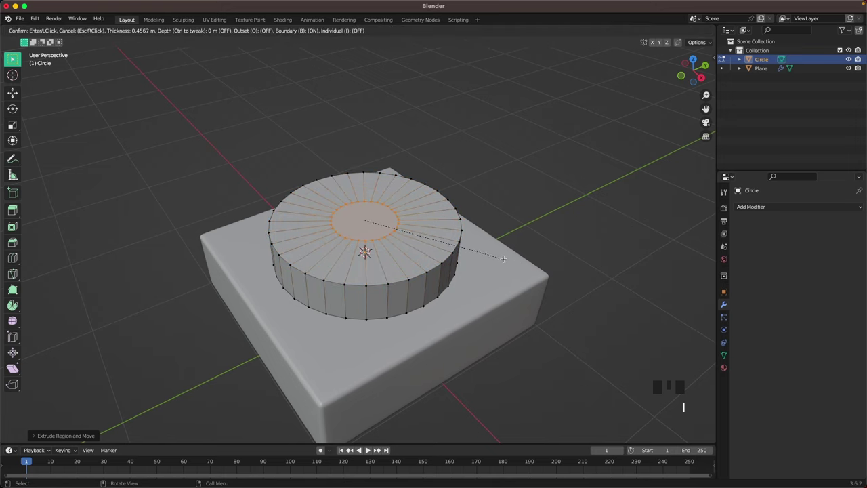
key(r)
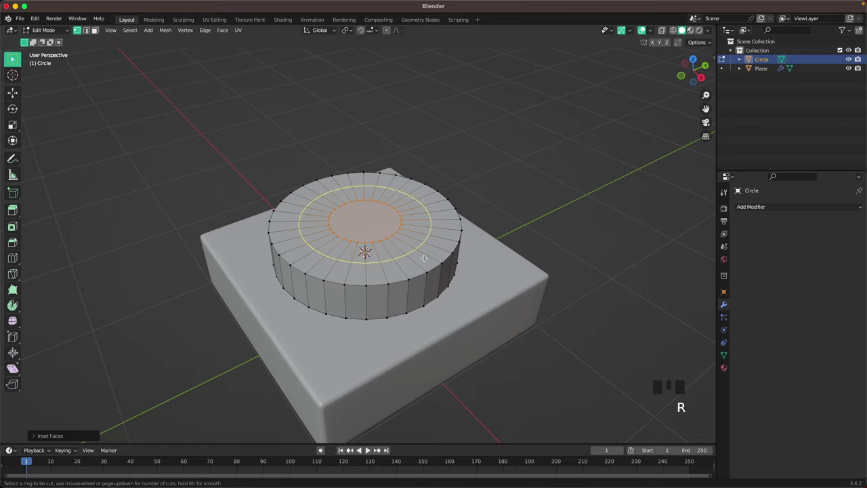
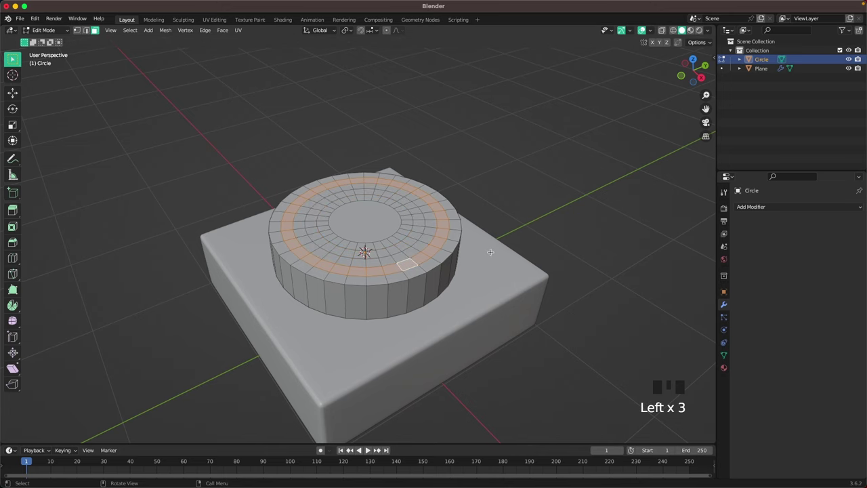
scroll(up, 3)
key(e)
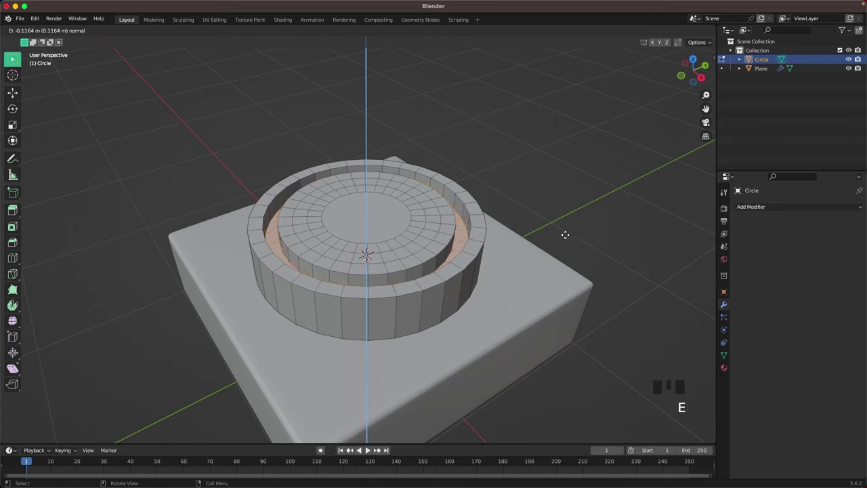
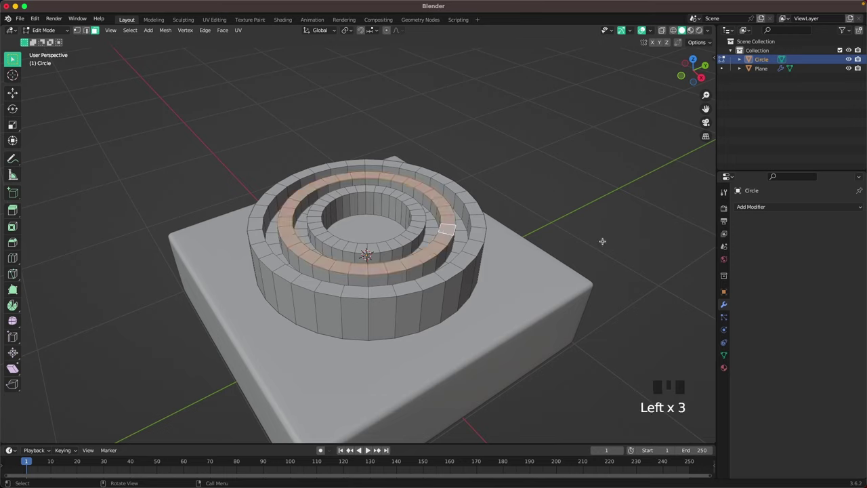
key(g)
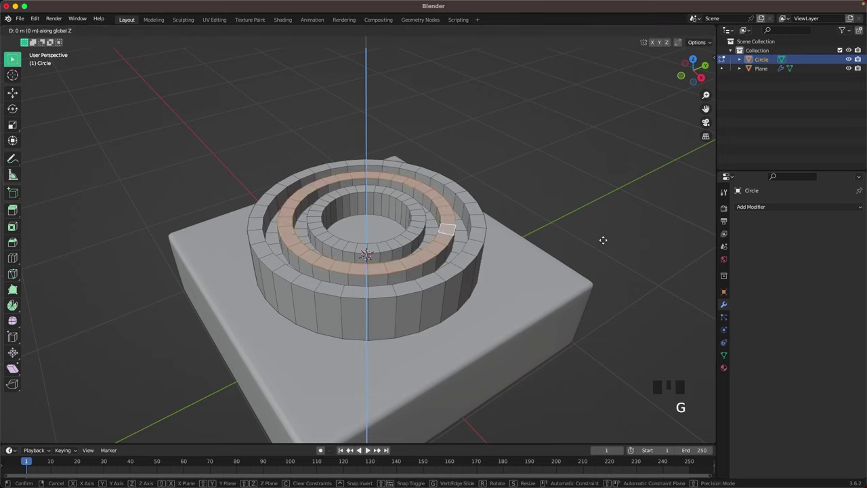
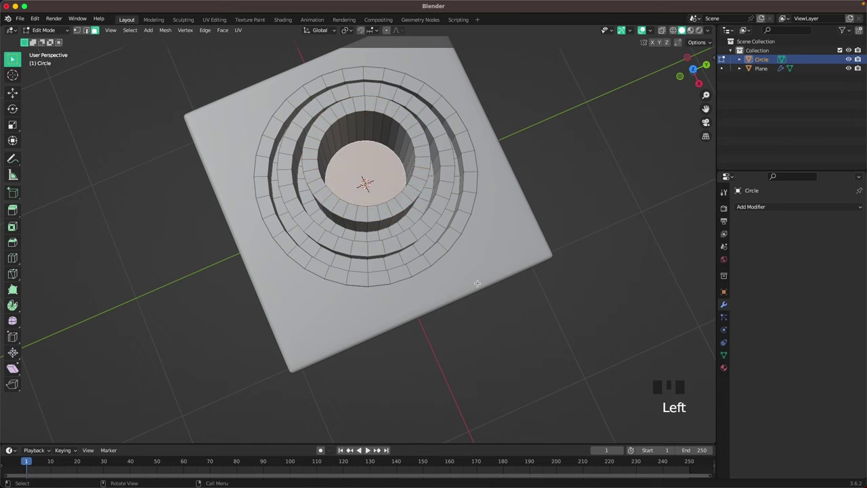
Step: Inset and raise a central stick, scale the piece shorter along Z and lower it onto the slab
key(i)
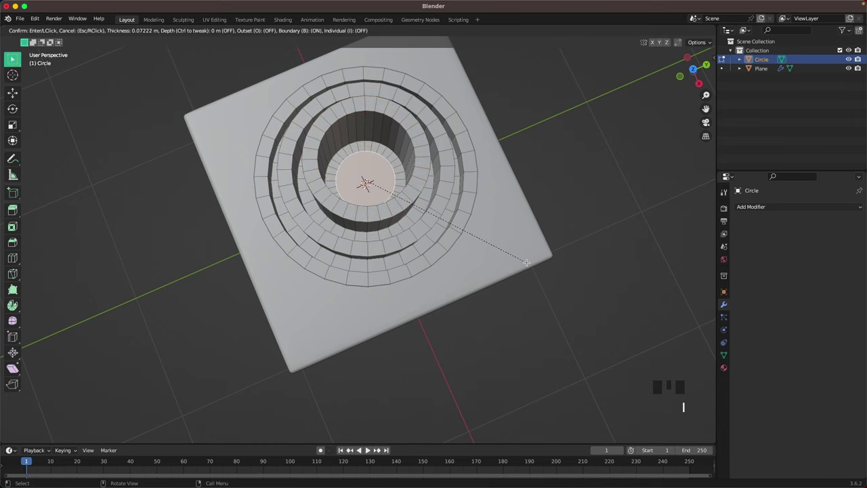
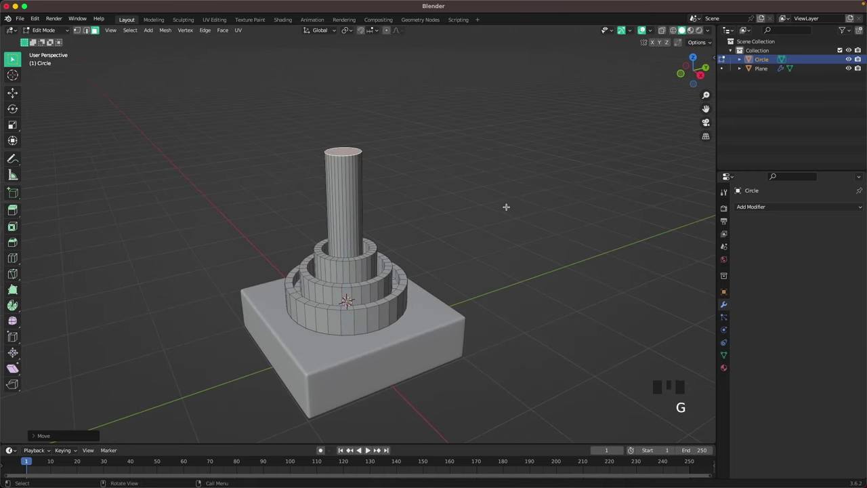
key(Tab)
key(Tab)
key(a)
key(s)
key(s)
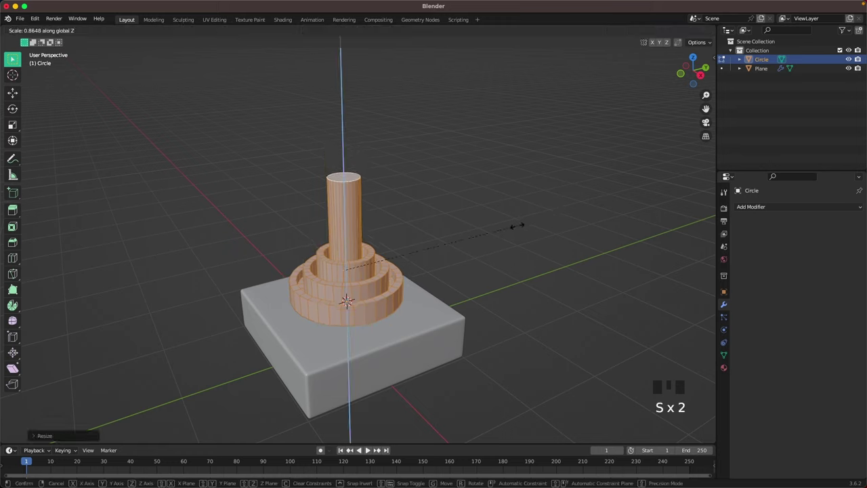
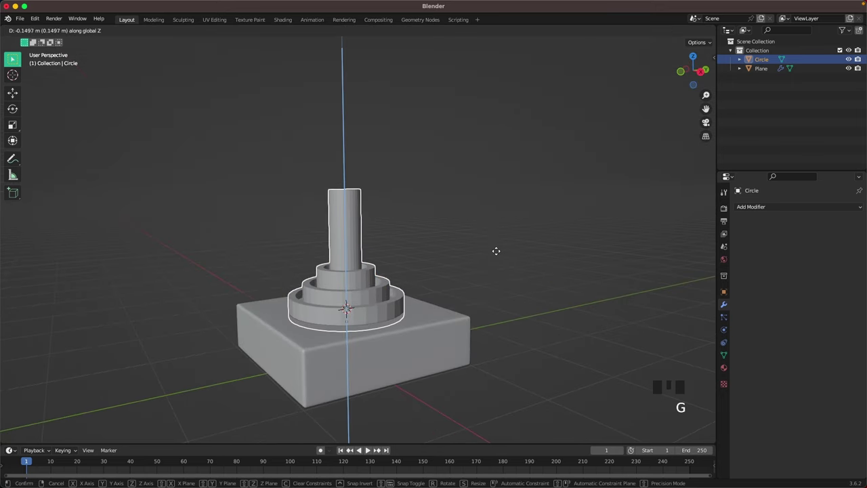
drag(473, 237, 472, 264)
Step: Add Bevel (0.02 m, 4 segments) and Subdivision modifiers to the stick piece and lower it further
scroll(up, 3)
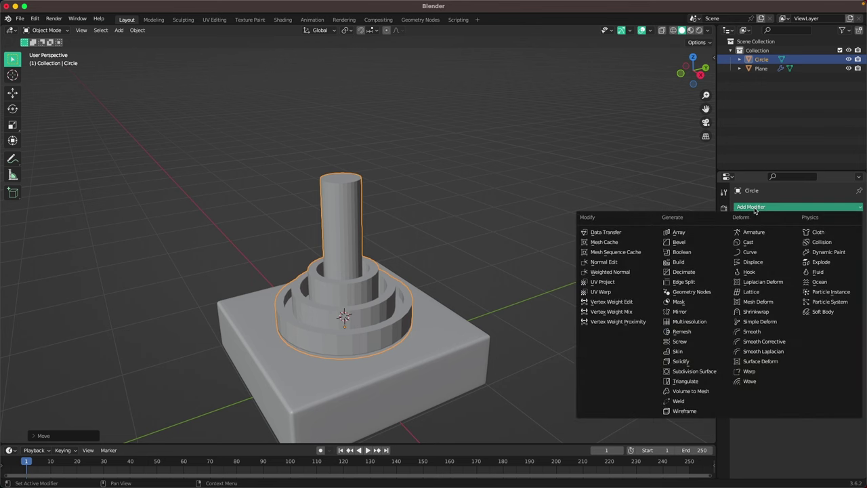
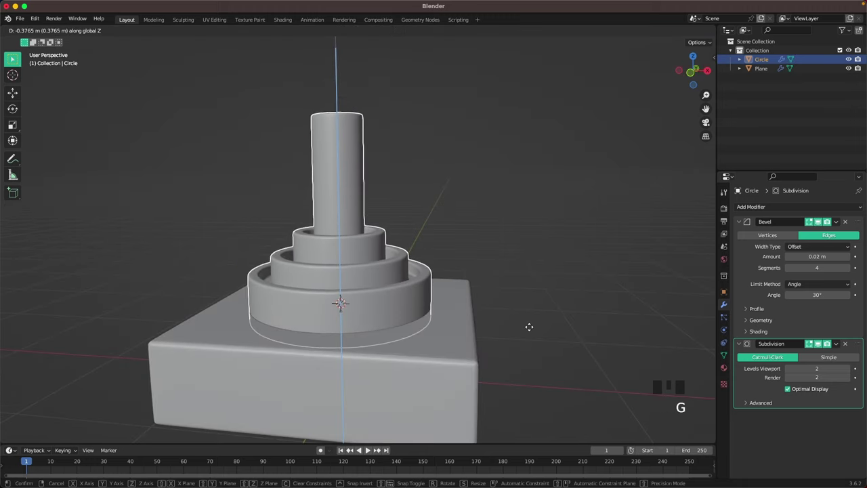
click(527, 303)
scroll(down, 3)
drag(529, 300, 510, 296)
scroll(down, 3)
Step: Add a UV sphere over the rings for the joystick ball
scroll(up, 3)
click(358, 179)
drag(454, 198, 388, 230)
key(shift+a)
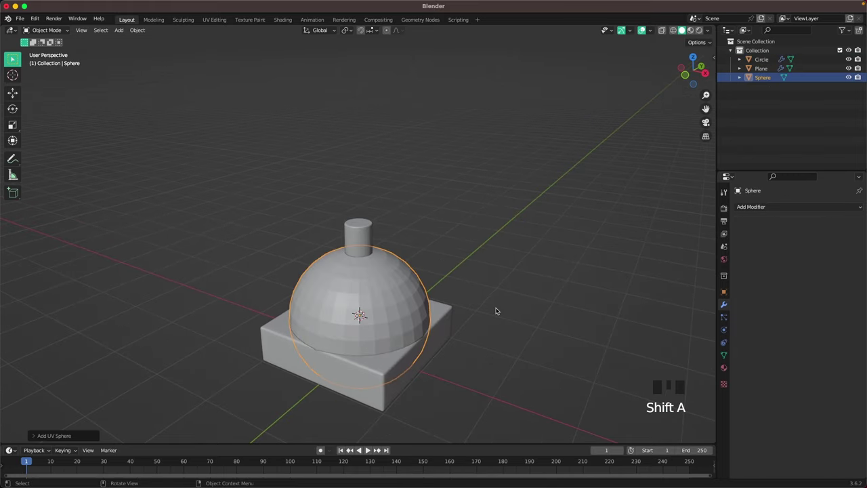
Step: Raise the sphere above the stick and scale it down into a smaller ball
key(g)
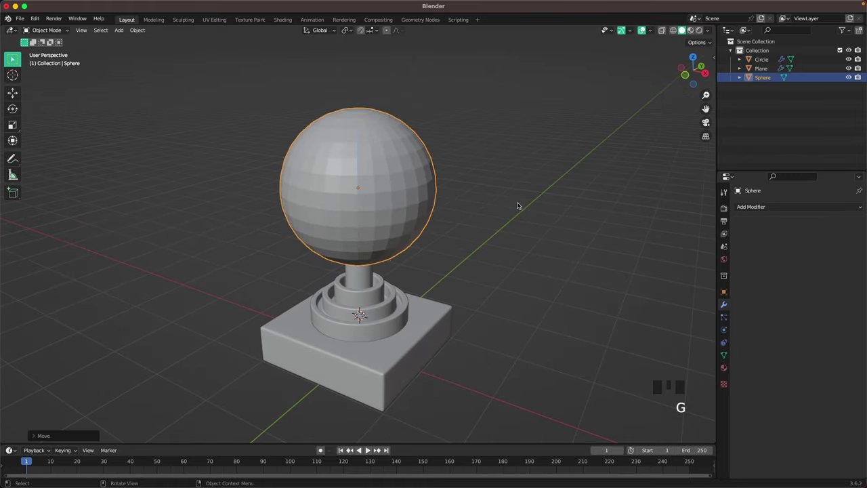
key(Tab)
key(a)
key(s)
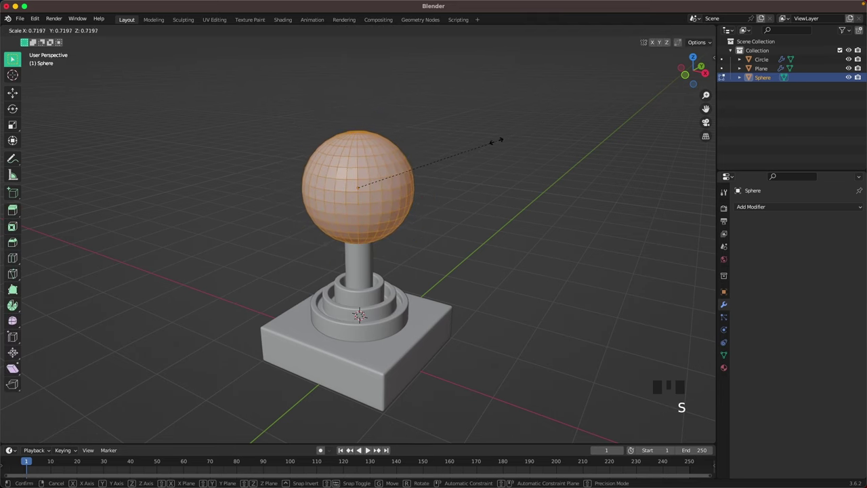
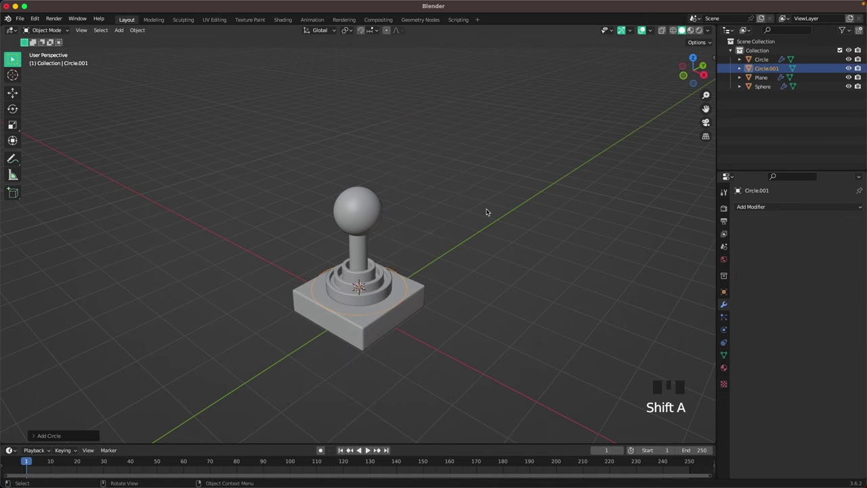
Step: Move the new circle aside along X, then inset and raise its top into a button cap inside a rim
key(z)
key(g)
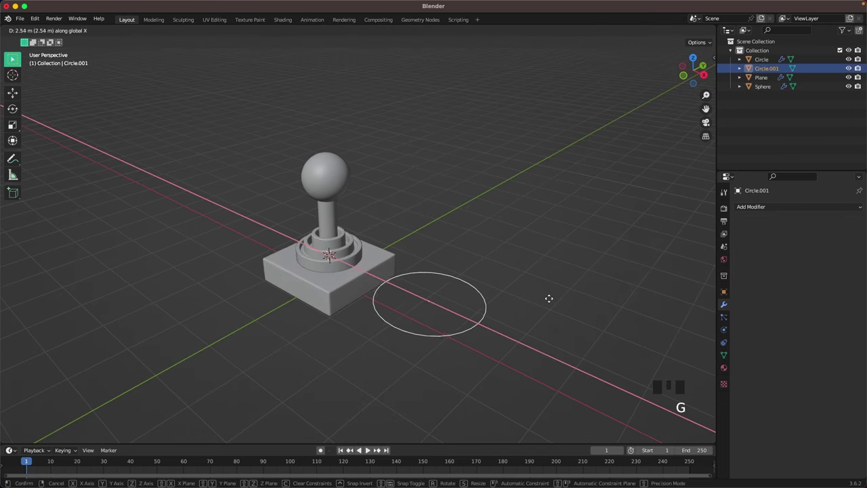
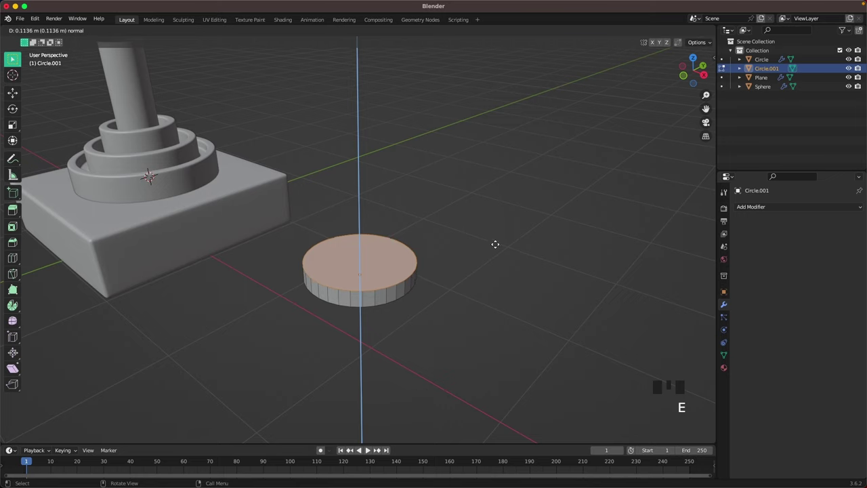
key(i)
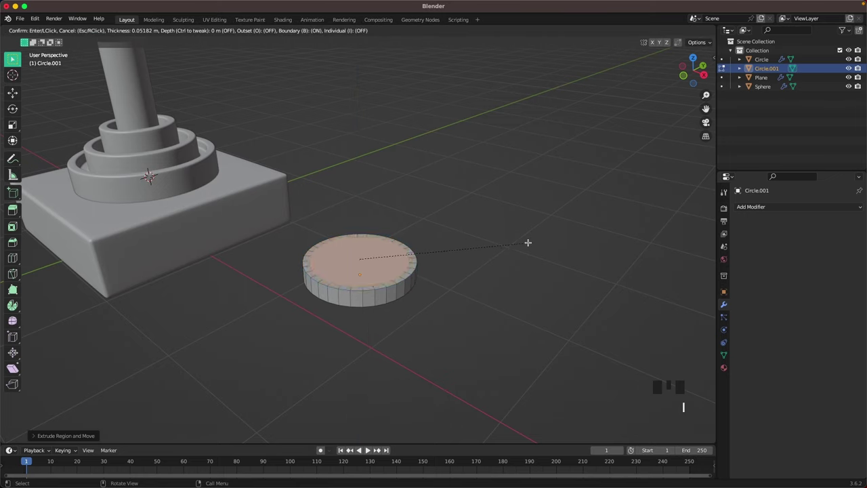
key(e)
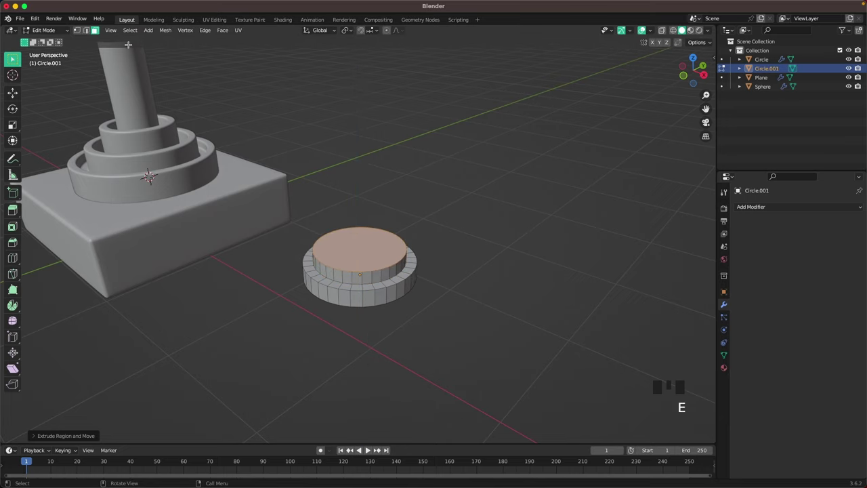
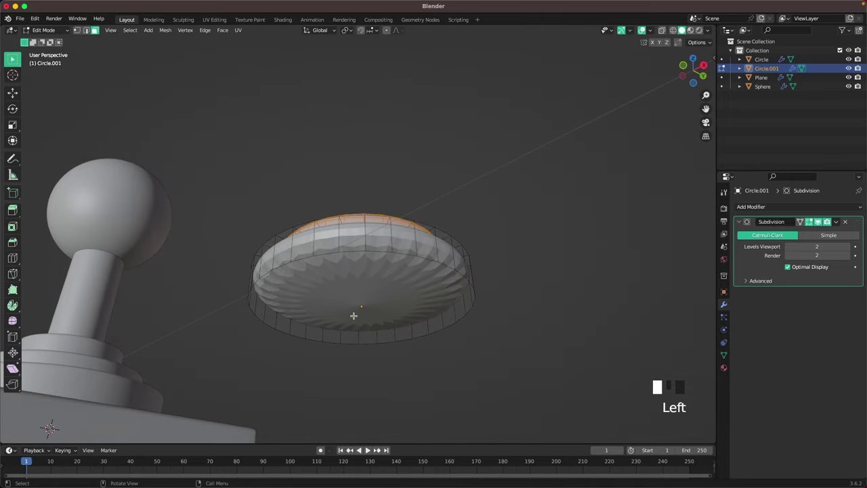
key(i)
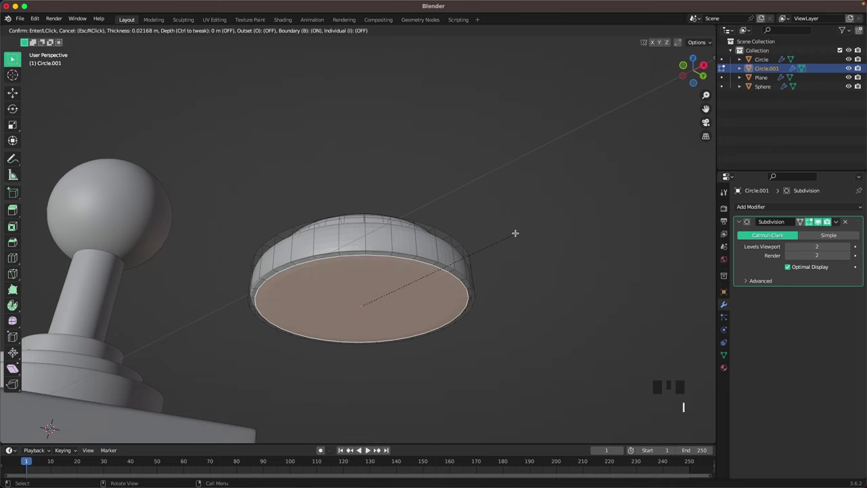
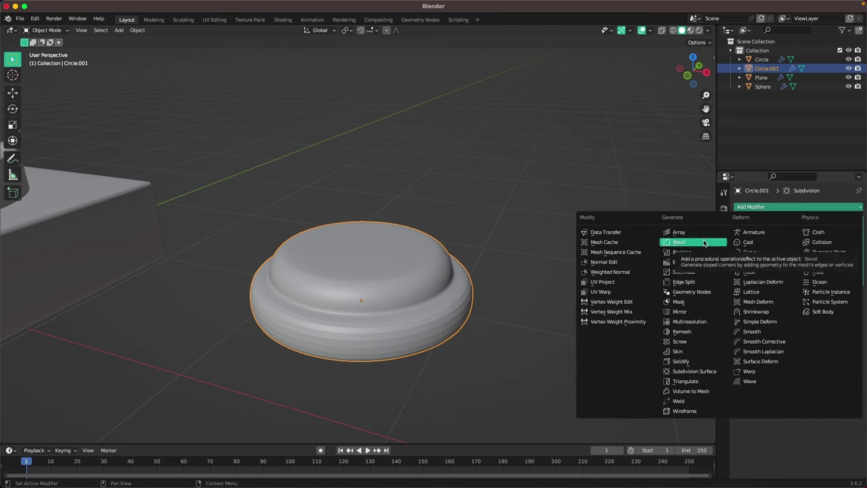
Step: Add a Bevel modifier to the button with 0.02 m amount and 4 segments
click(709, 236)
drag(864, 286, 855, 205)
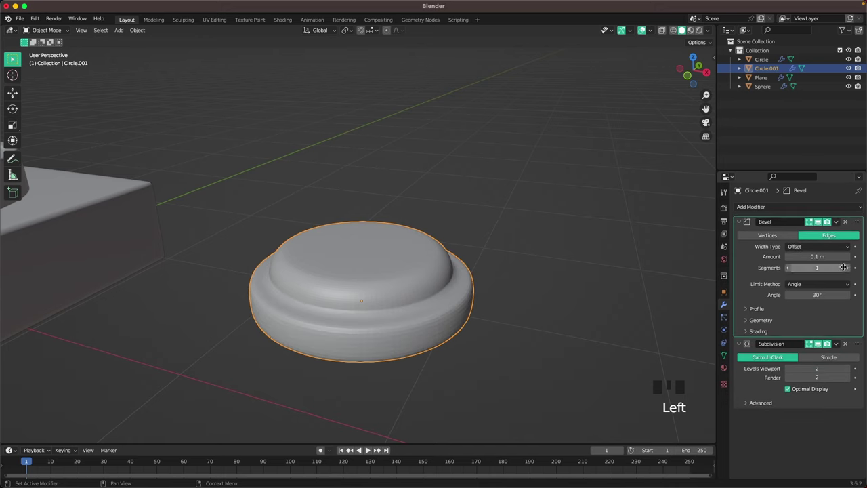
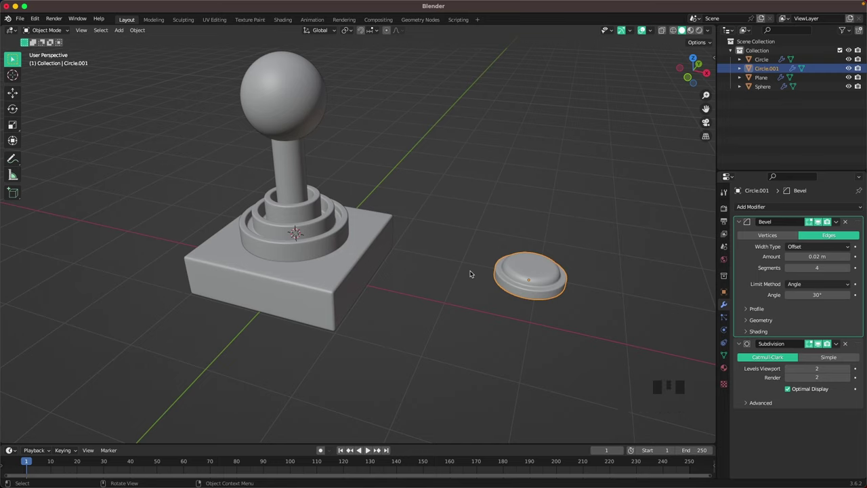
Step: From front view, move the button down onto the base
key(`)
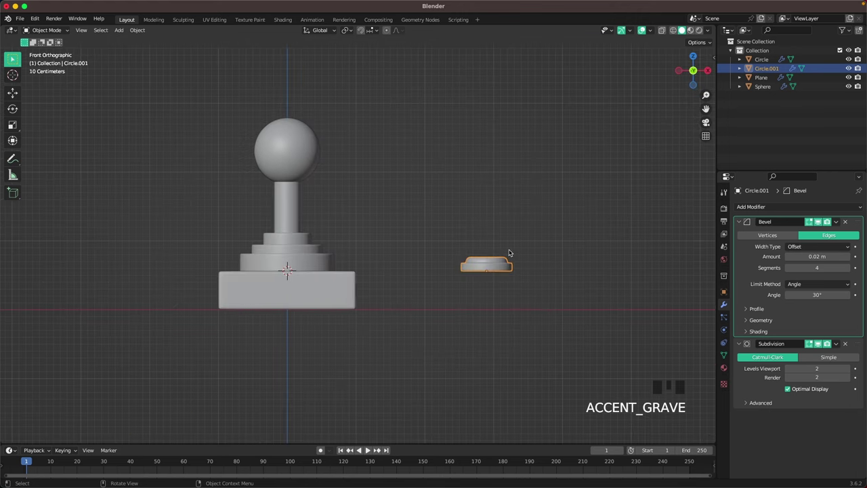
key(g)
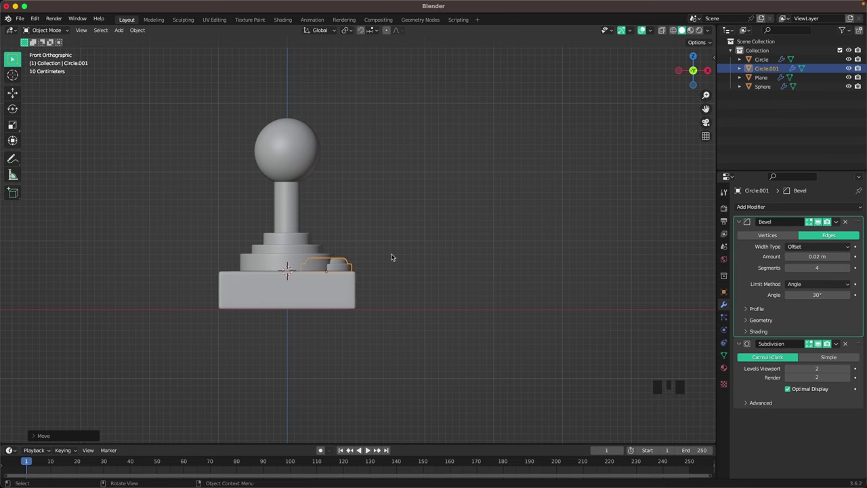
scroll(up, 3)
key(`)
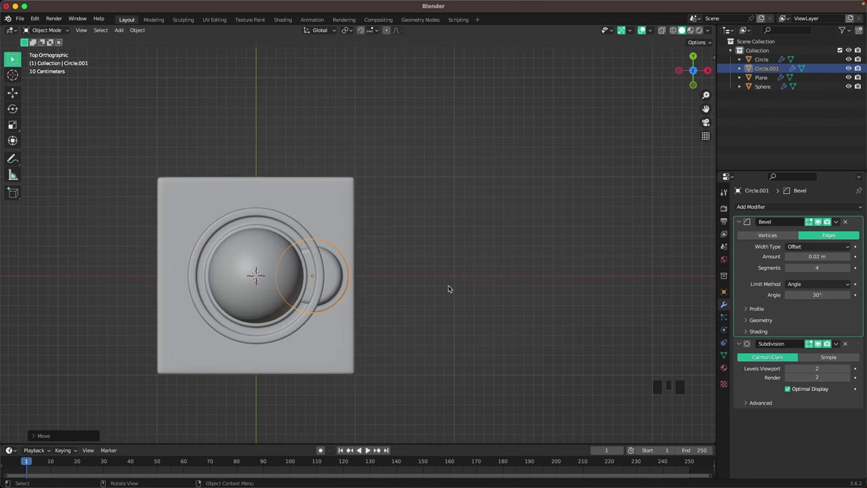
Step: From top view, move the button to the base's front-right corner and shrink its width
key(g)
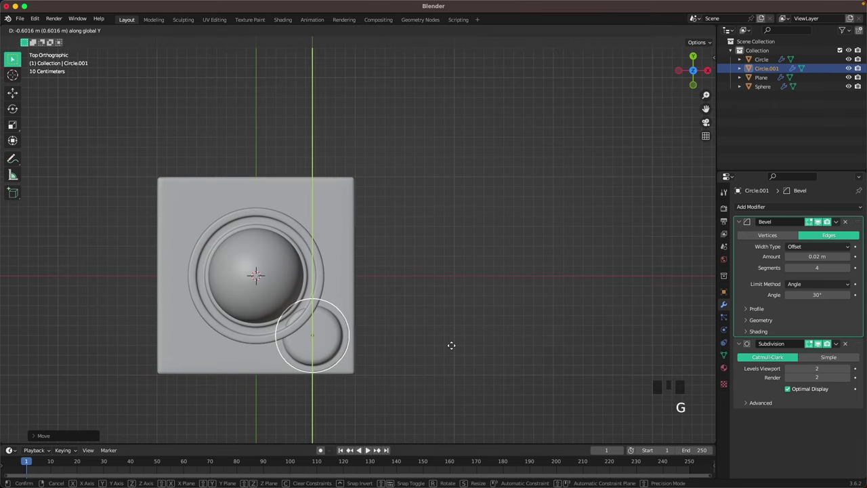
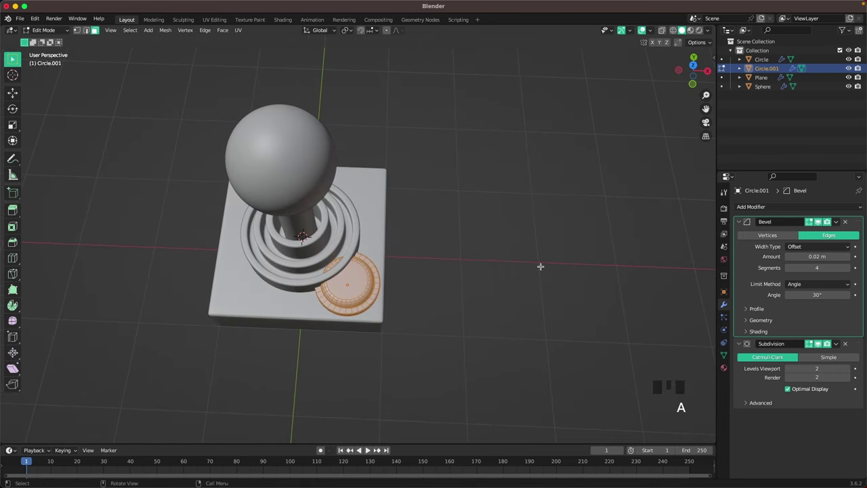
key(s)
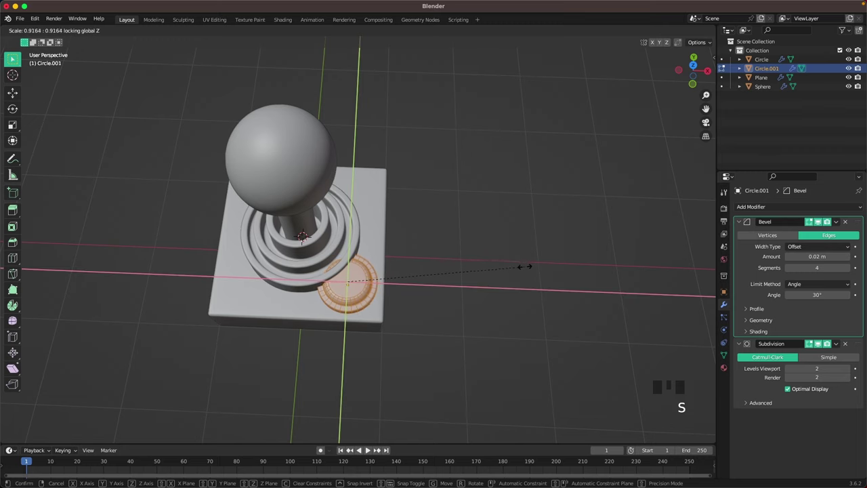
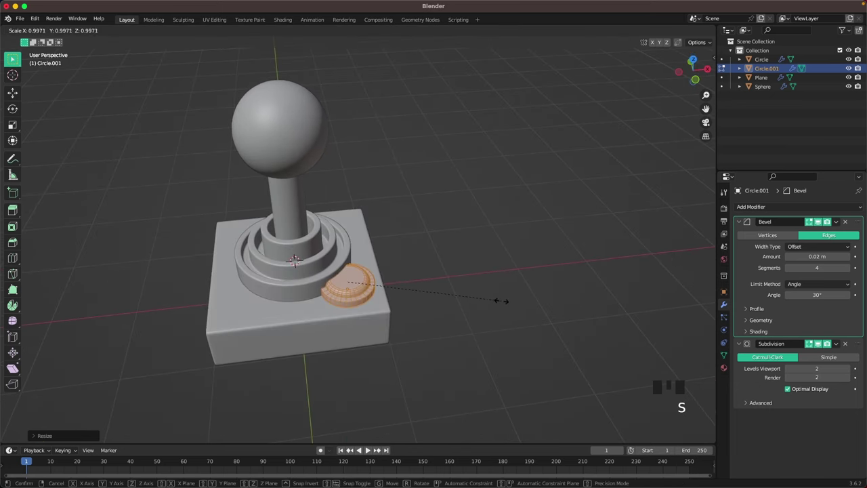
key(Tab)
key(`)
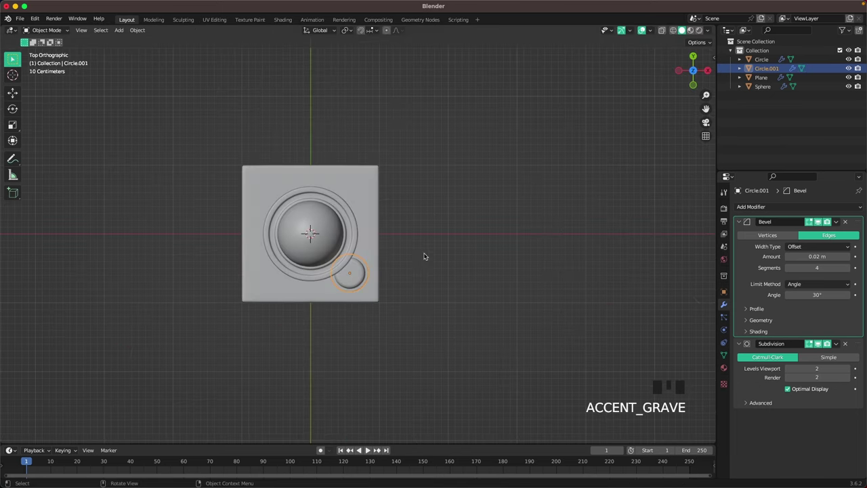
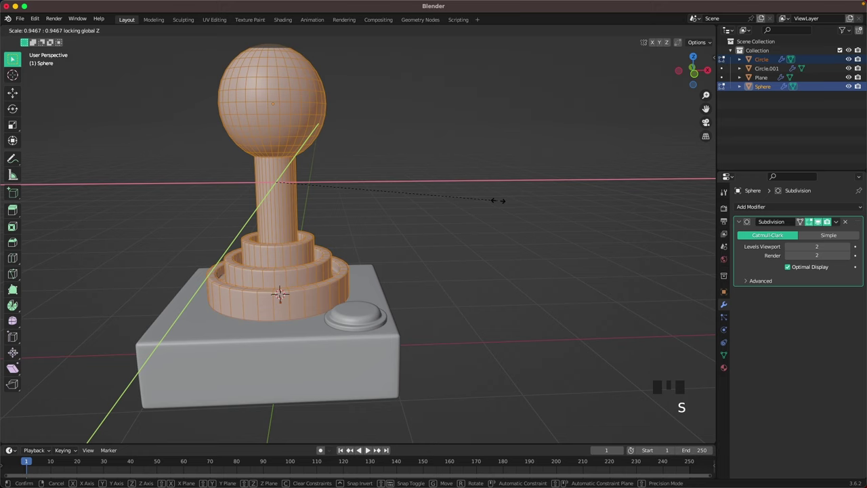
Step: Scale the selected stick and rings narrower in X/Y, keeping their height
key(s)
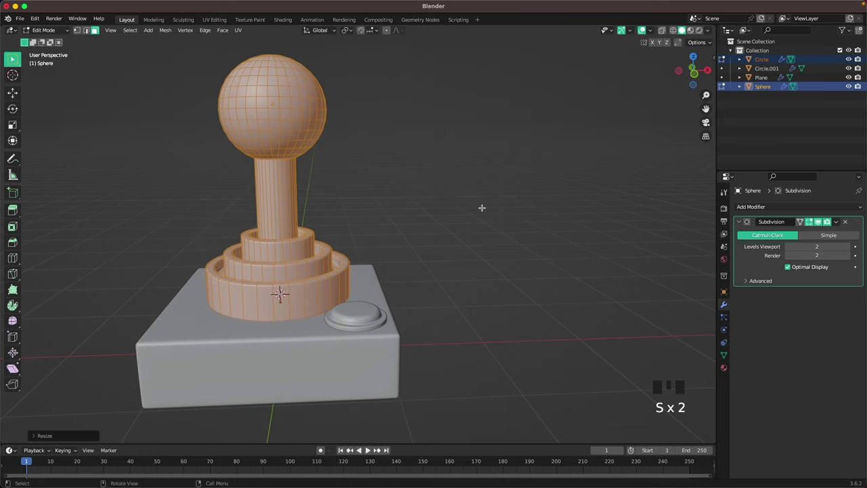
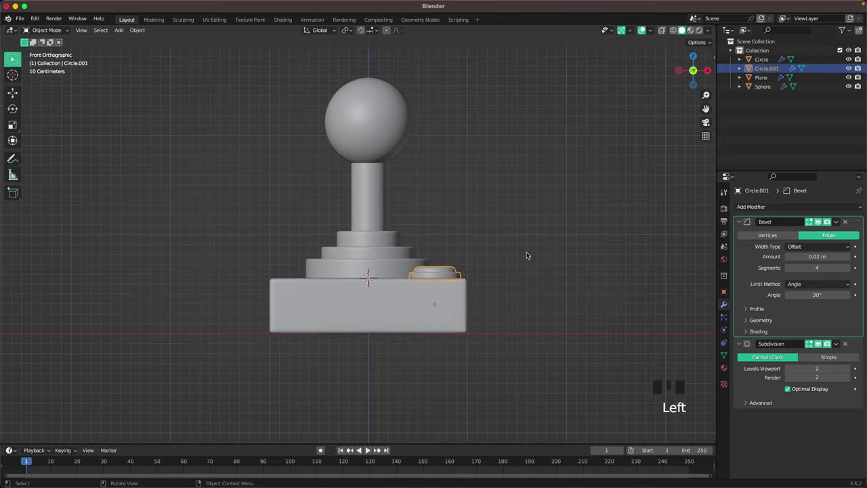
Step: Orbit around the base to view the button before mirroring it to the other side
drag(526, 249, 780, 208)
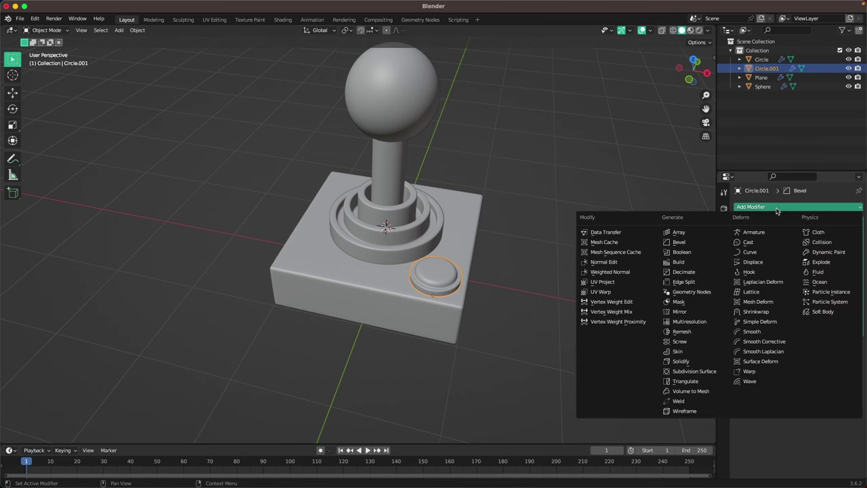
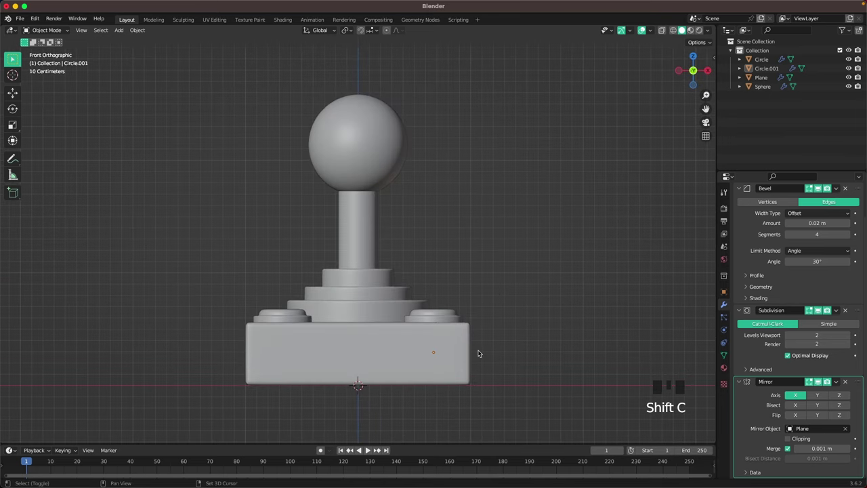
Step: Add a camera, place it at Y -5.256 m rotated X 90°, and look through it
key(shift+a)
click(565, 248)
key(z)
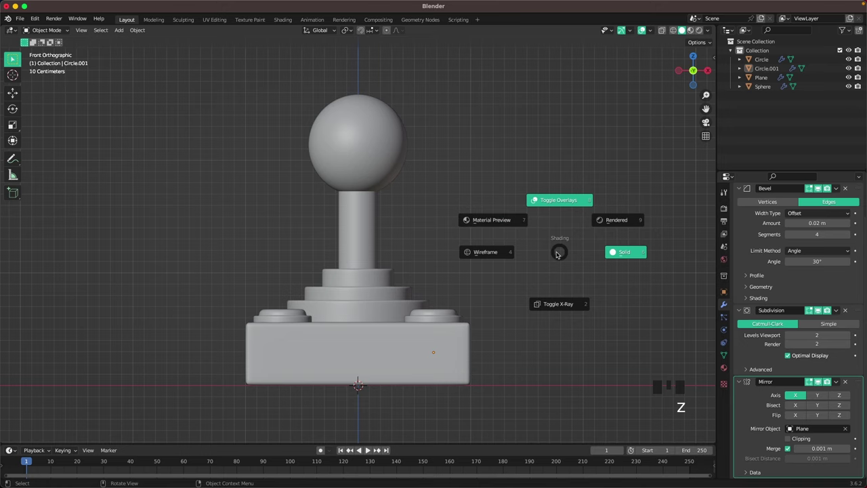
click(562, 248)
key(shift+a)
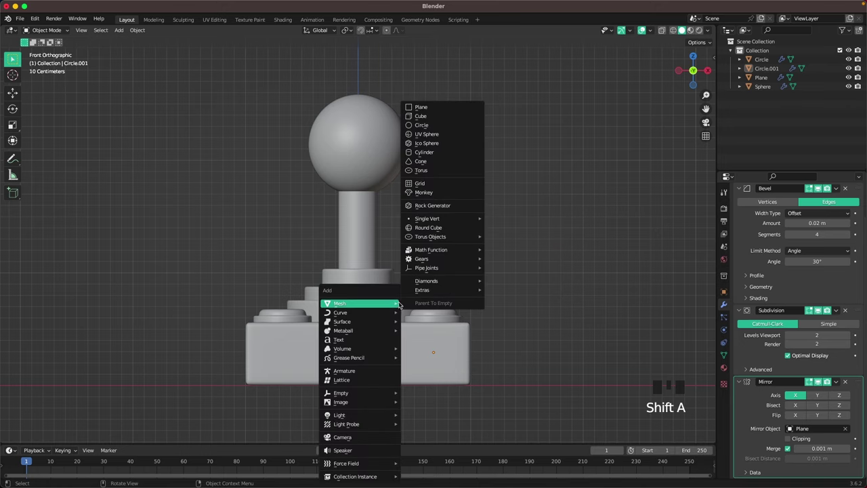
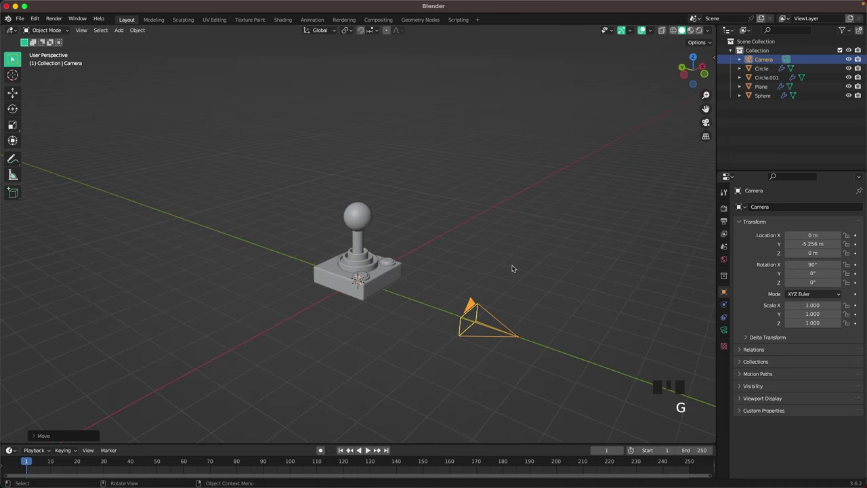
key(`)
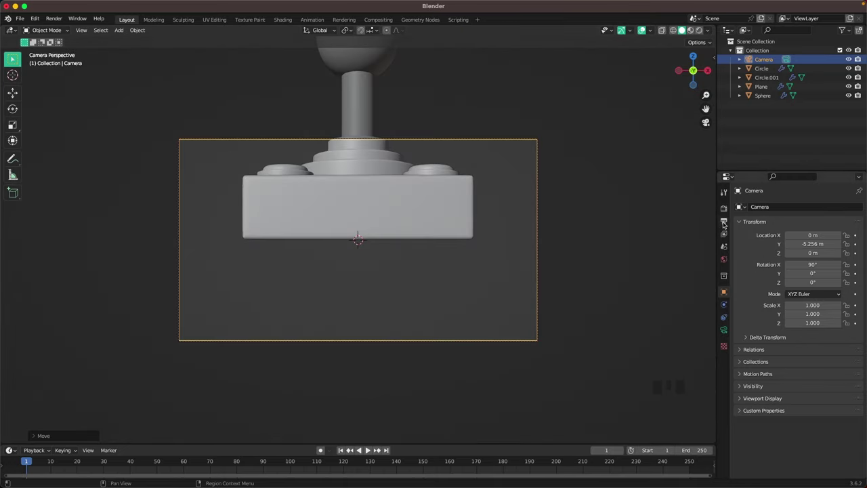
Step: Switch to the output settings to set the render resolution to 1920 by 1920
click(722, 219)
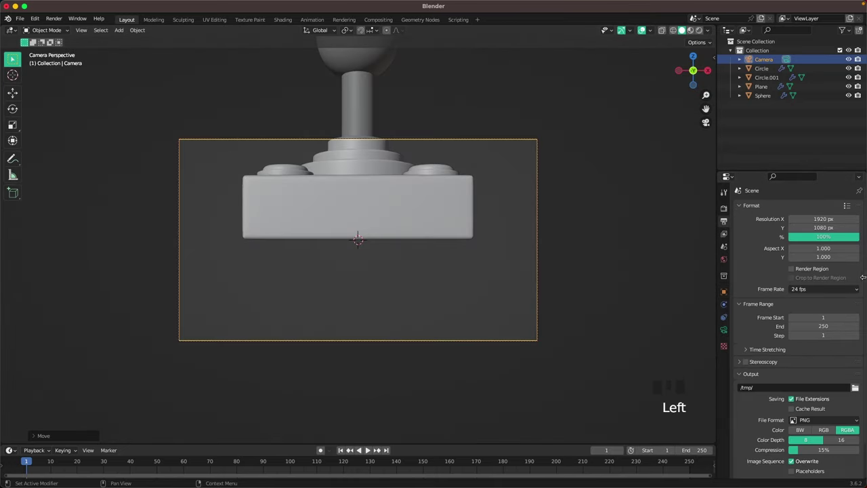
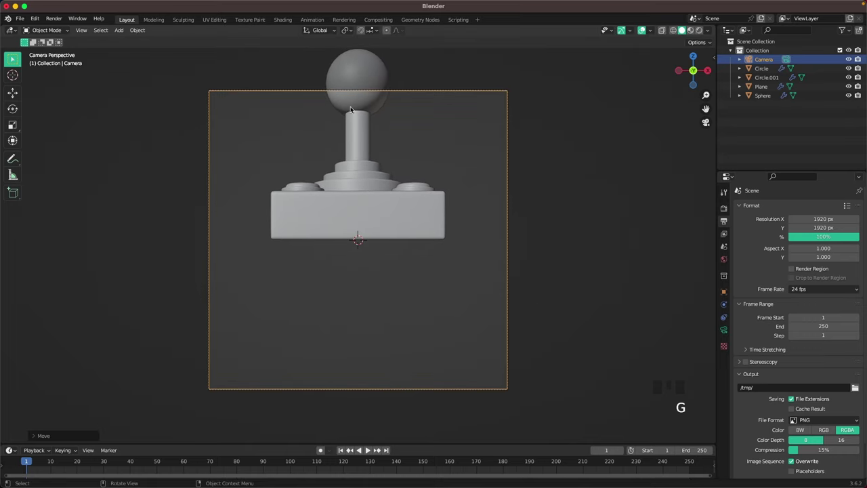
Step: Move all joystick parts down into frame and trackball-tilt them to show the top
drag(328, 99, 350, 114)
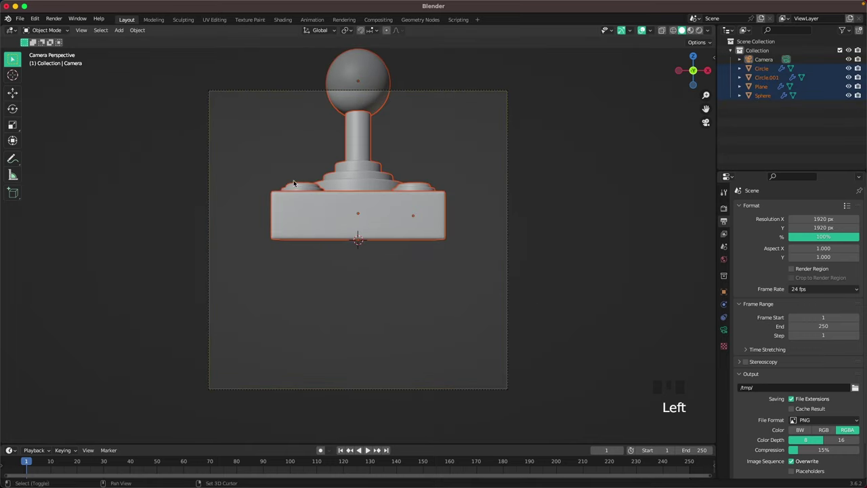
key(g)
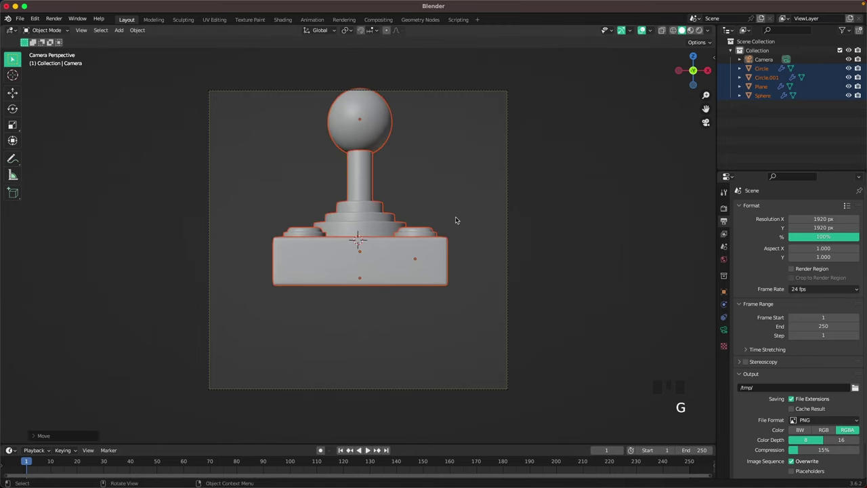
key(g)
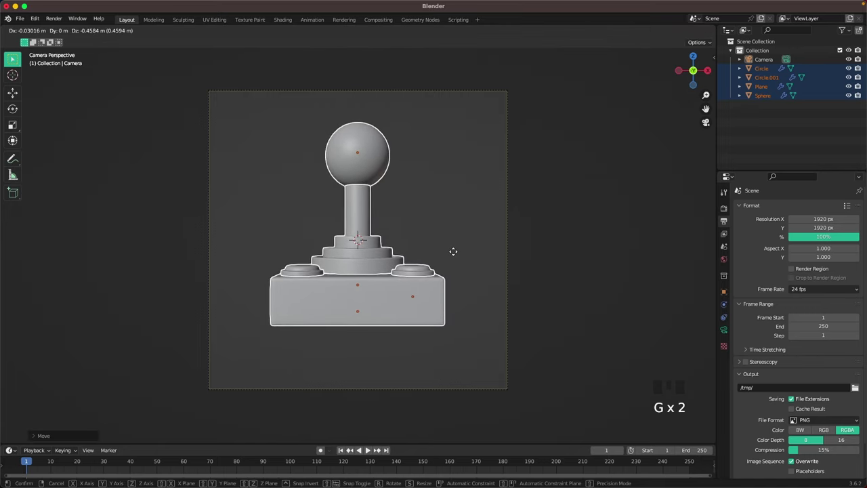
key(r)
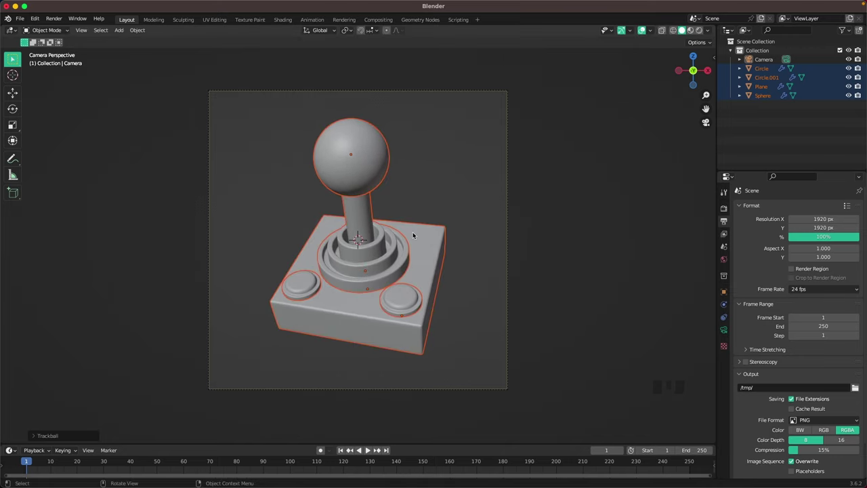
key(g)
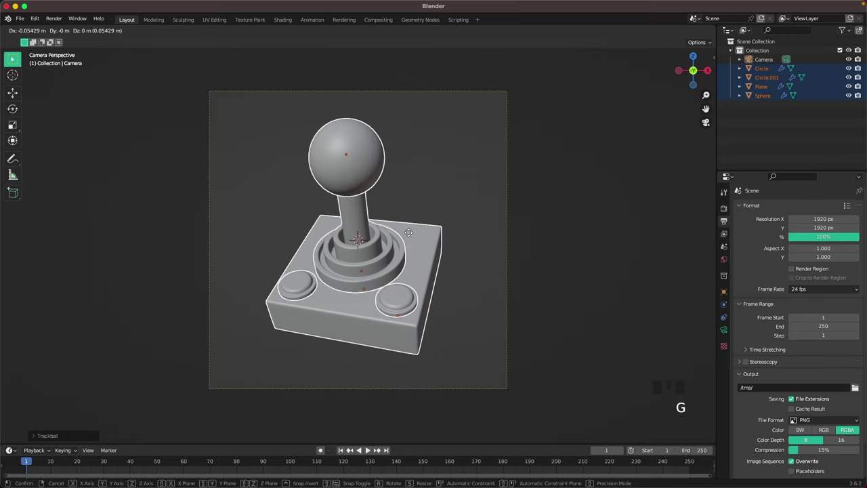
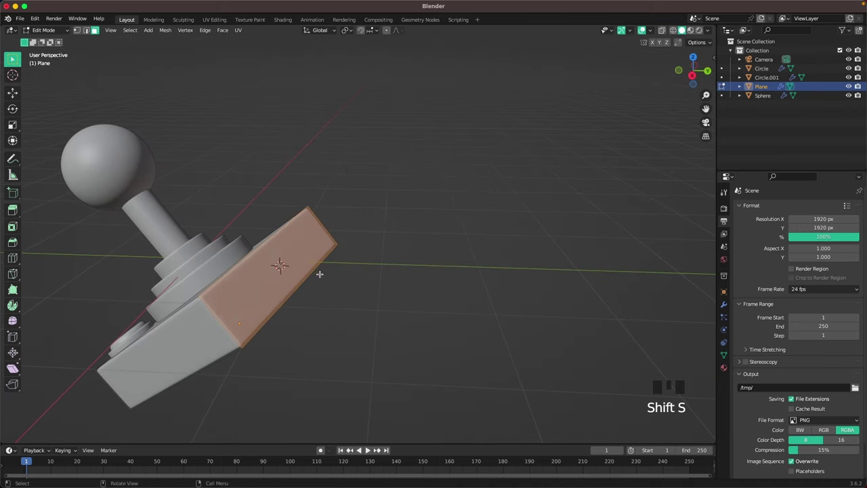
Step: Place the 3D cursor on the base's side face and bring up the Add menu for the cable curve
key(Tab)
click(420, 261)
key(shift+a)
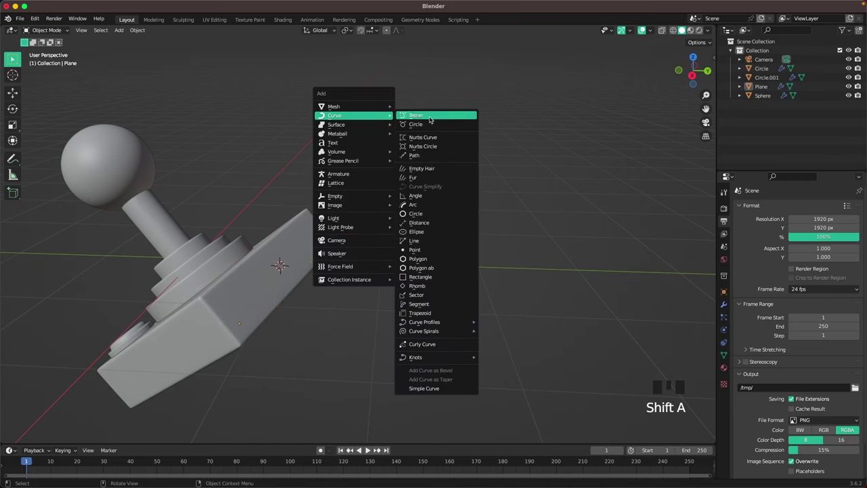
Step: Add a path curve, view it from above and move its points toward the base
scroll(down, 3)
key(`)
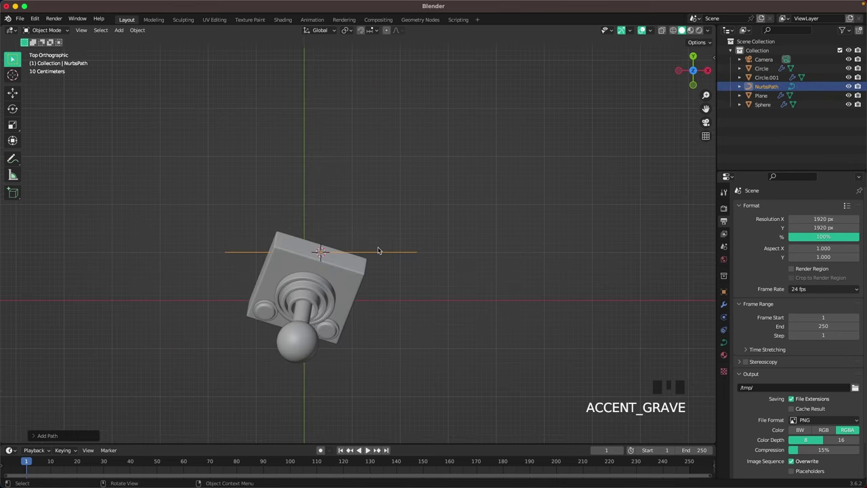
key(Tab)
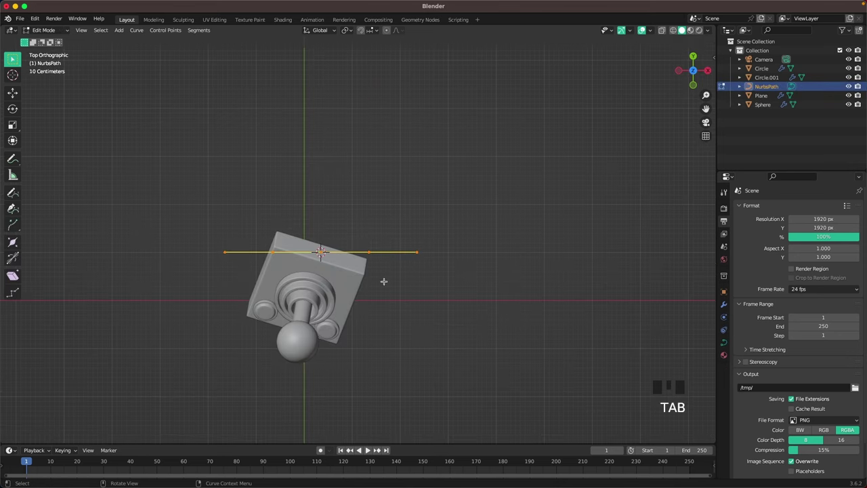
key(g)
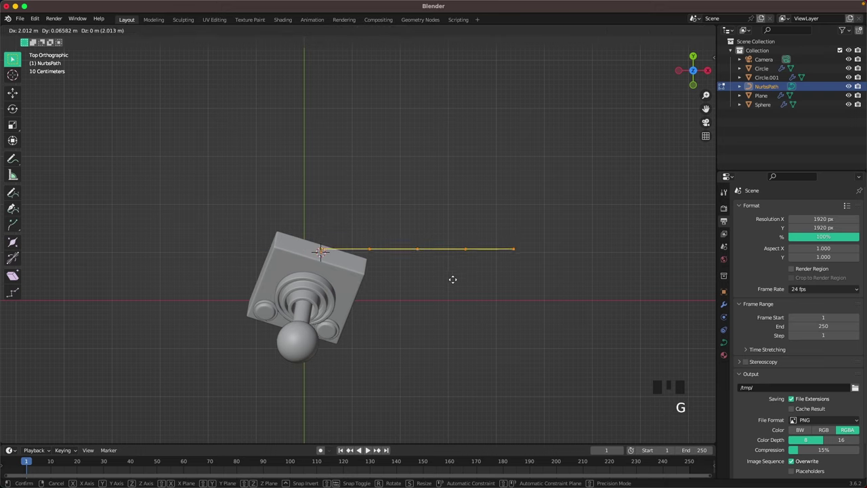
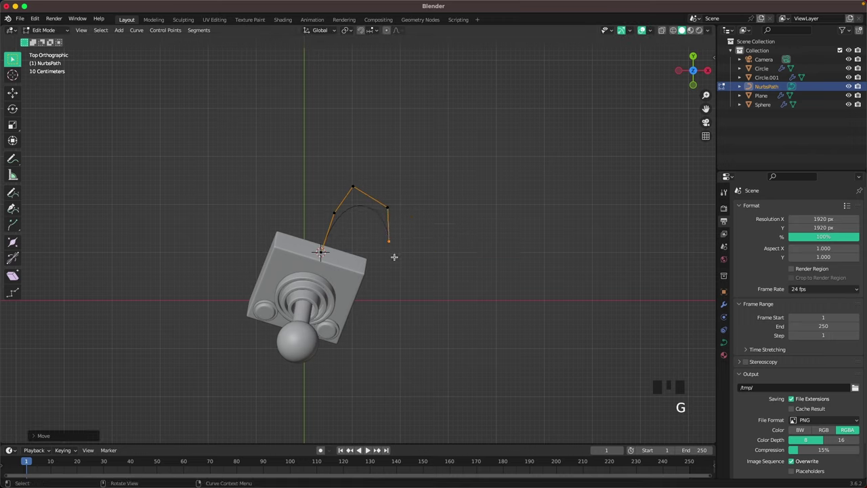
Step: Extrude six new points off the path end to form a winding cable line
key(e)
key(e)
key(e)
key(e)
key(e)
key(e)
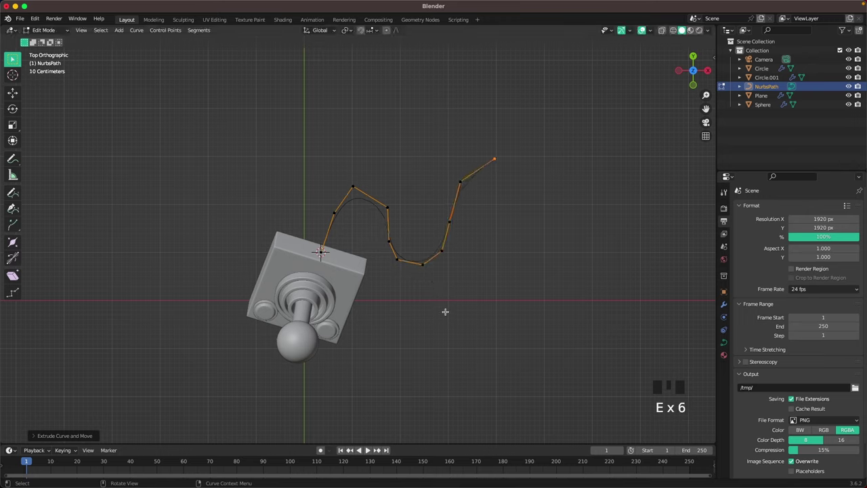
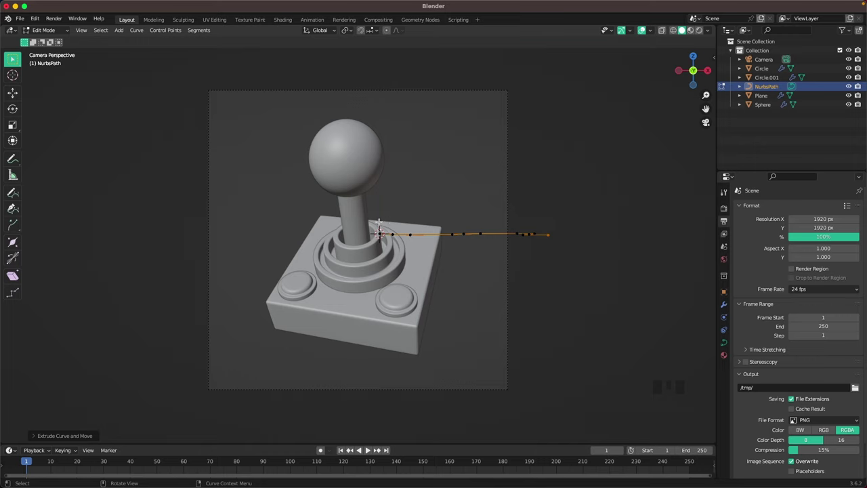
Step: Rotate all cable points about X and move the path so it trails right from the base
key(a)
key(r)
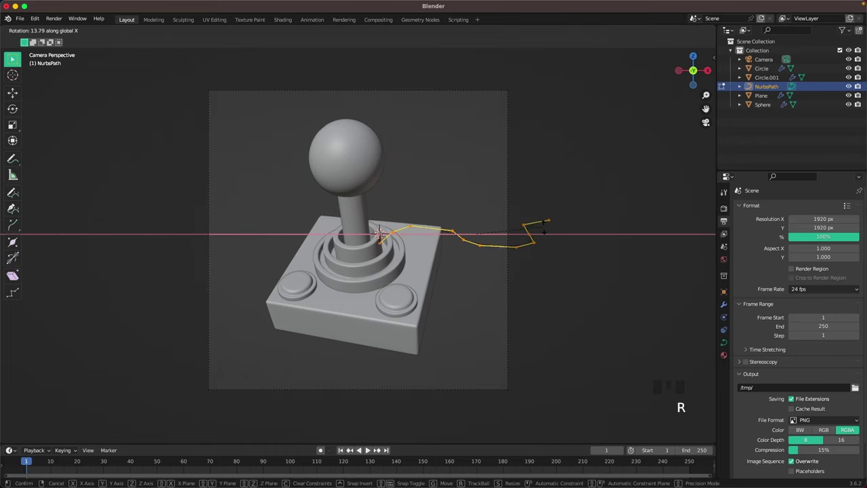
key(g)
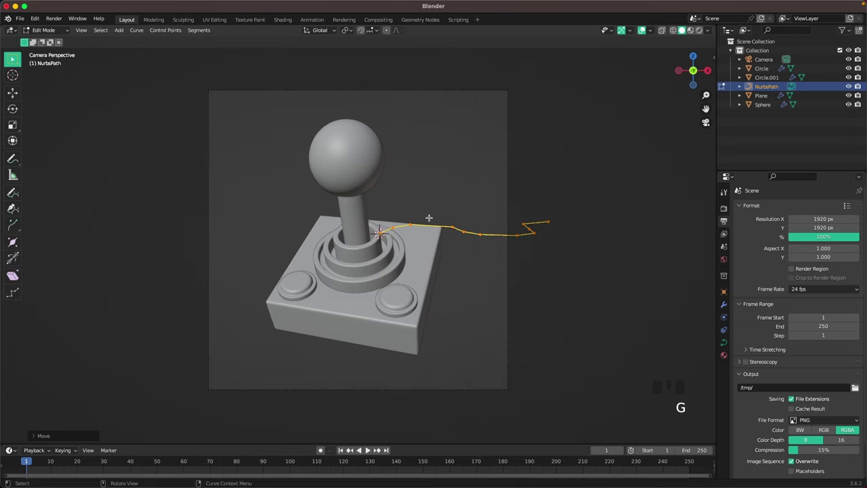
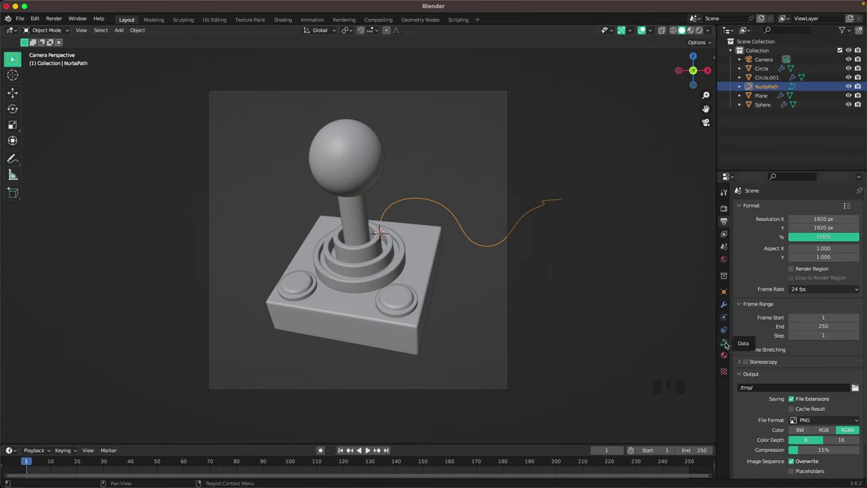
Step: Raise the path's Bevel Depth under Geometry so the cable becomes a round tube
click(729, 342)
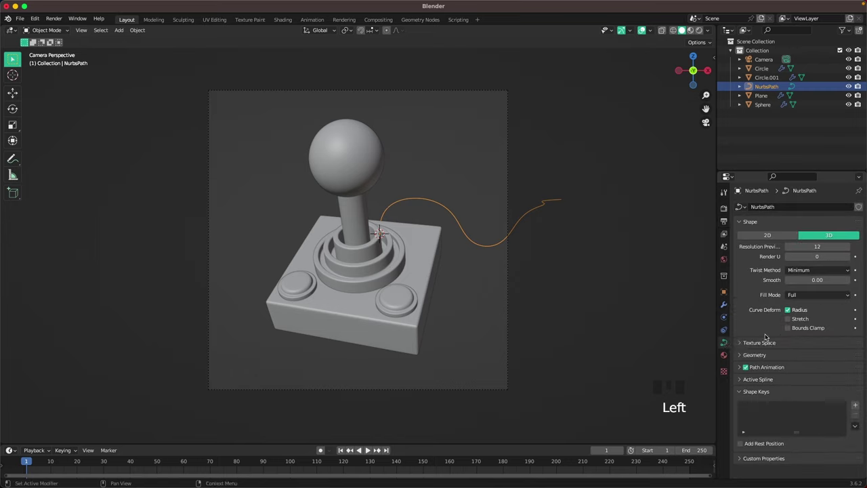
click(764, 354)
scroll(down, 3)
click(780, 363)
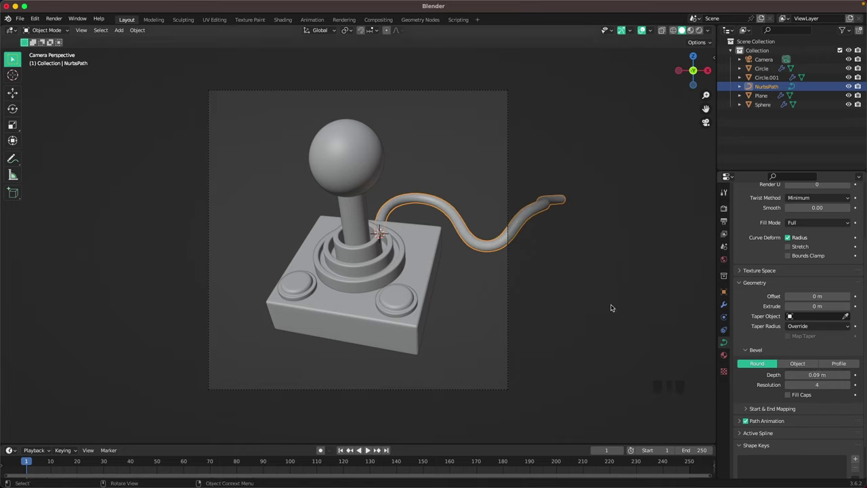
click(780, 363)
drag(780, 363, 485, 287)
key(`)
Step: Add a new mesh plane at the joystick for the backdrop
scroll(up, 3)
scroll(down, 3)
key(shift+a)
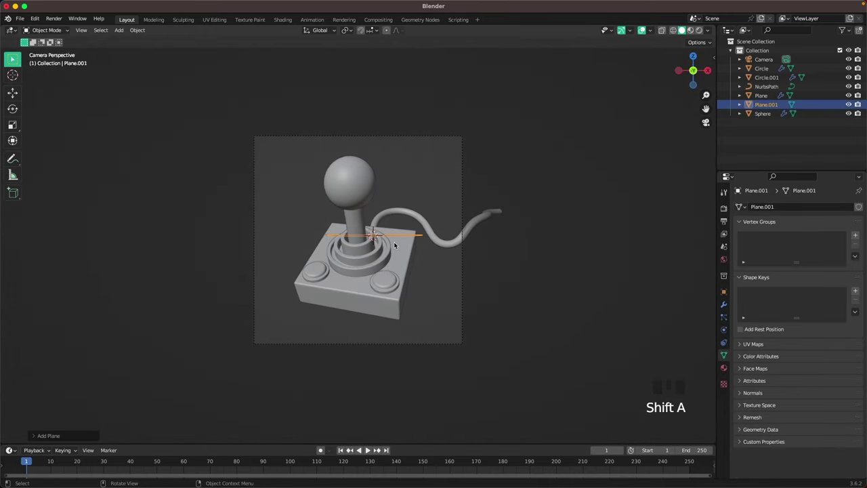
Step: Rotate the plane 90° so it stands upright behind the joystick
key(r)
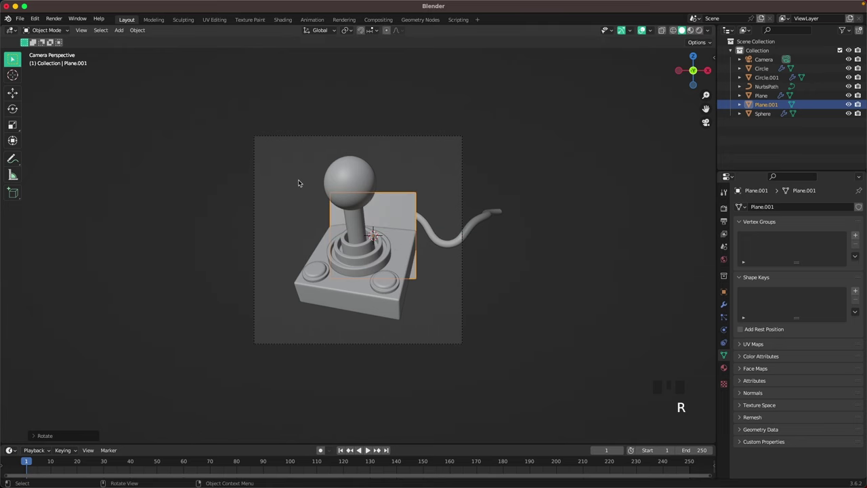
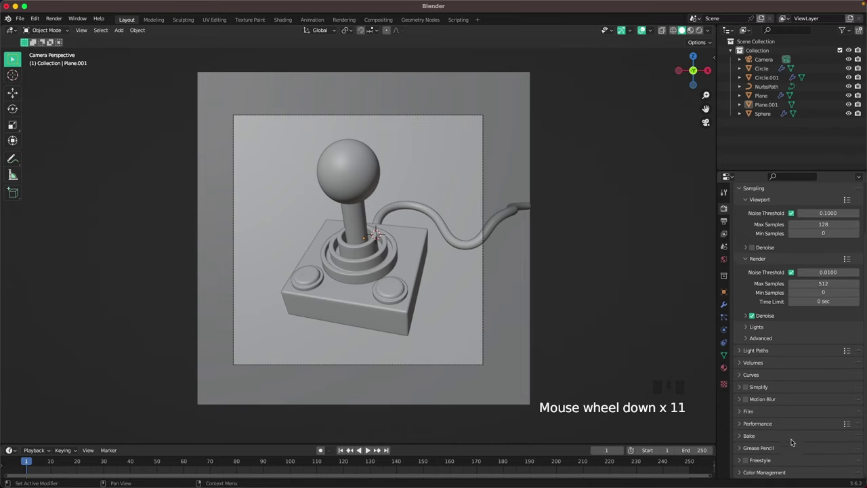
Step: Adjust the side panel and switch the viewport to Rendered shading
drag(773, 466, 772, 452)
scroll(down, 3)
drag(774, 469, 774, 459)
scroll(down, 3)
drag(808, 422, 618, 294)
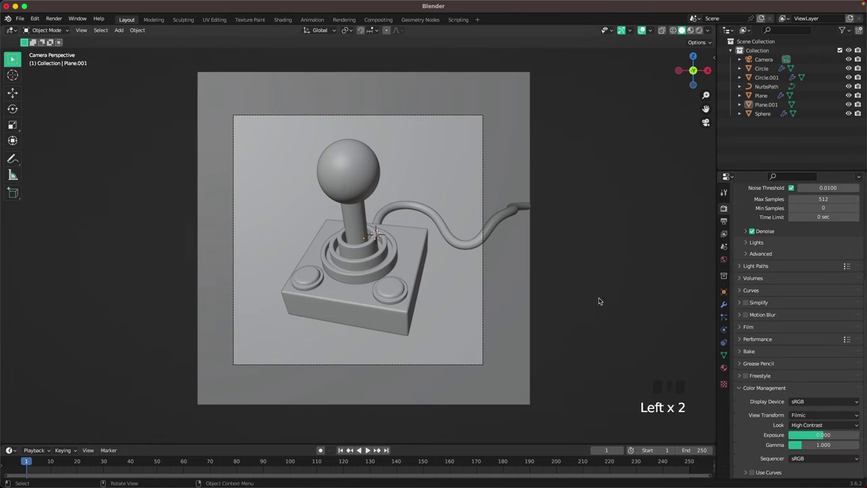
key(z)
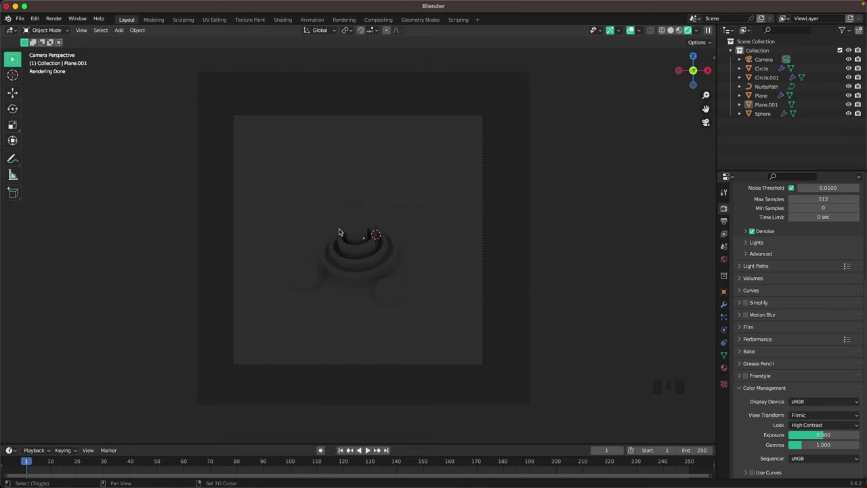
Step: Add an area light, raise it straight above the joystick and tilt it toward the model
key(shift+a)
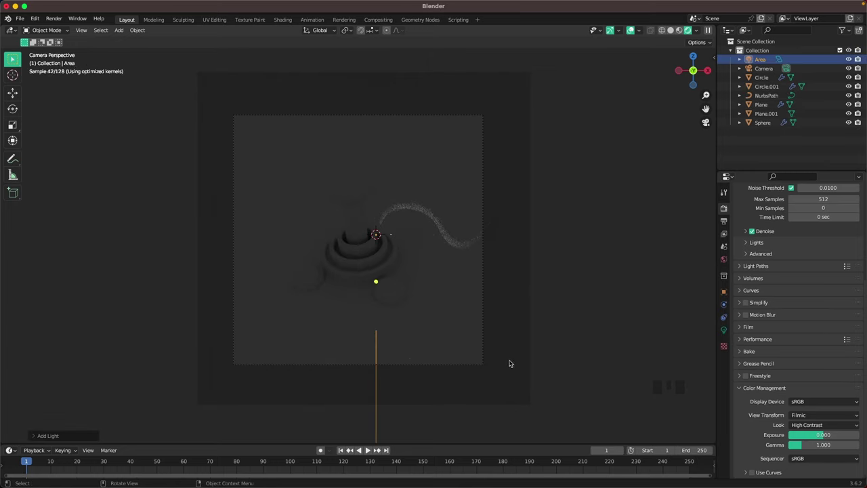
key(g)
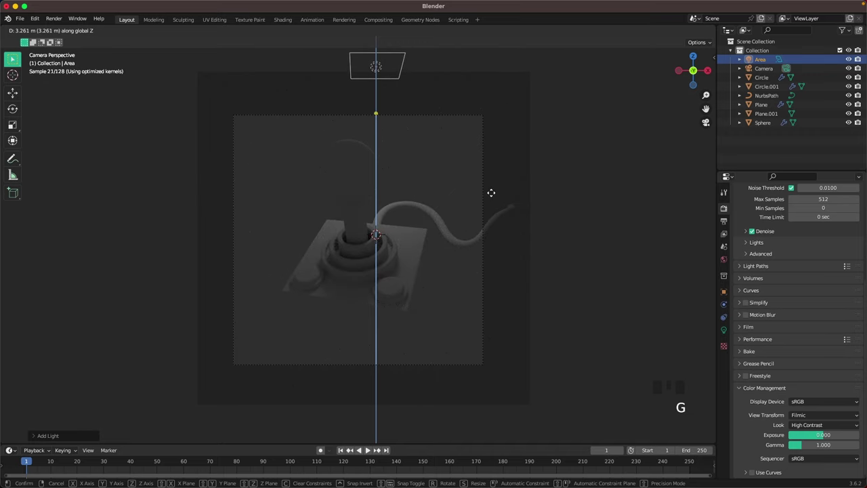
key(.)
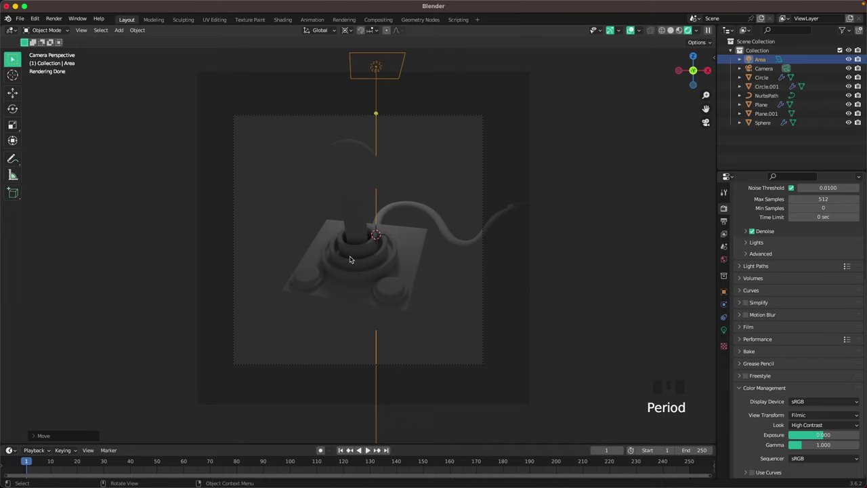
key(r)
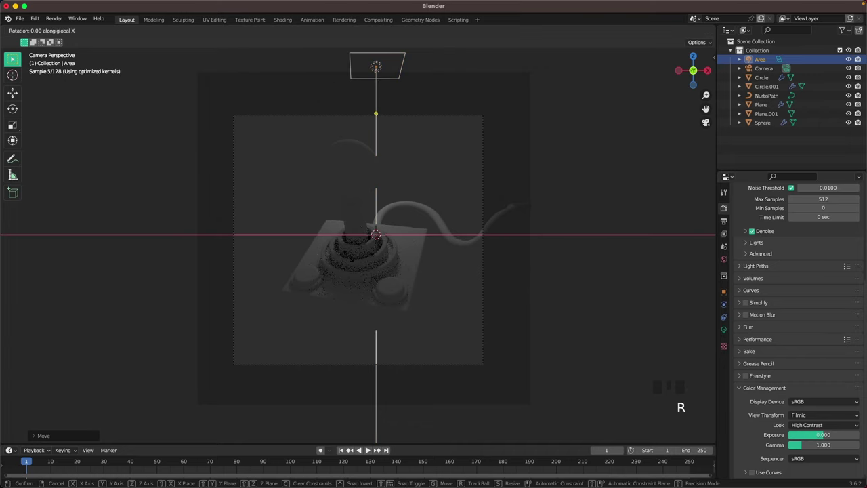
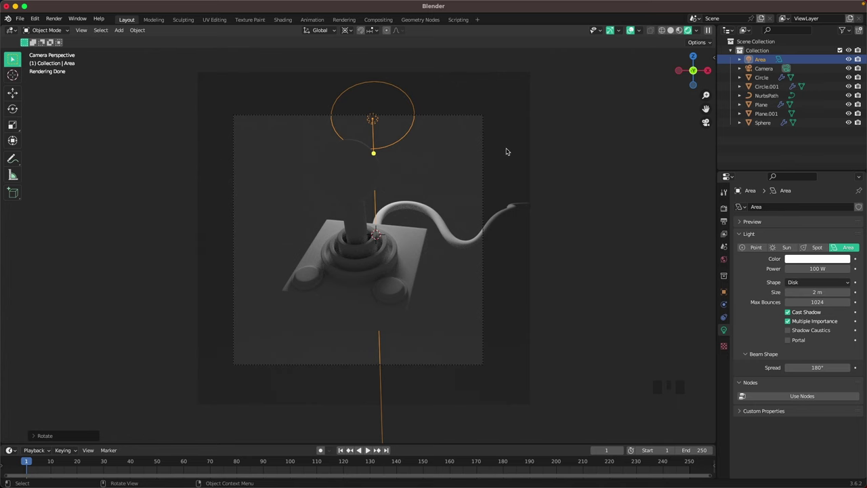
Step: Duplicate the area light twice, turning and moving copies to the left and around the joystick
key(shift+d)
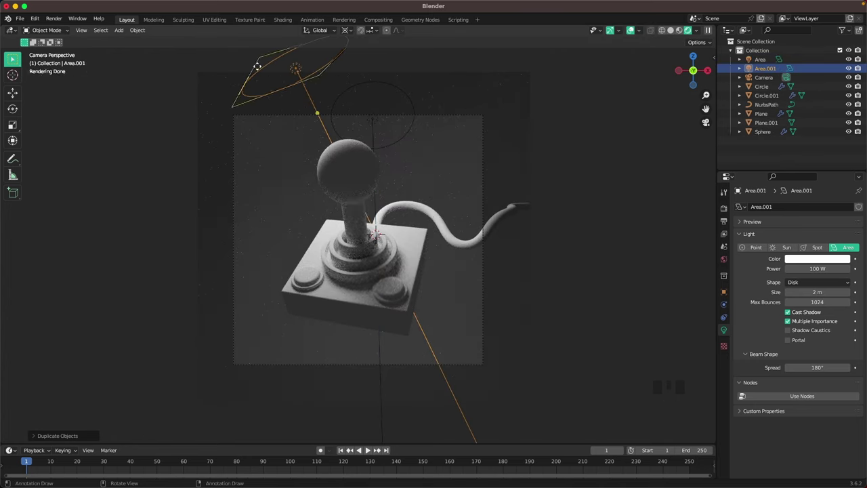
key(r)
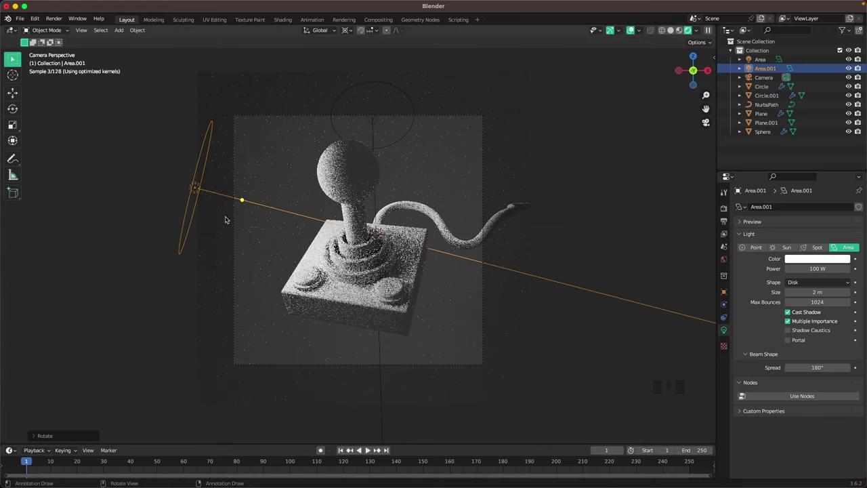
key(g)
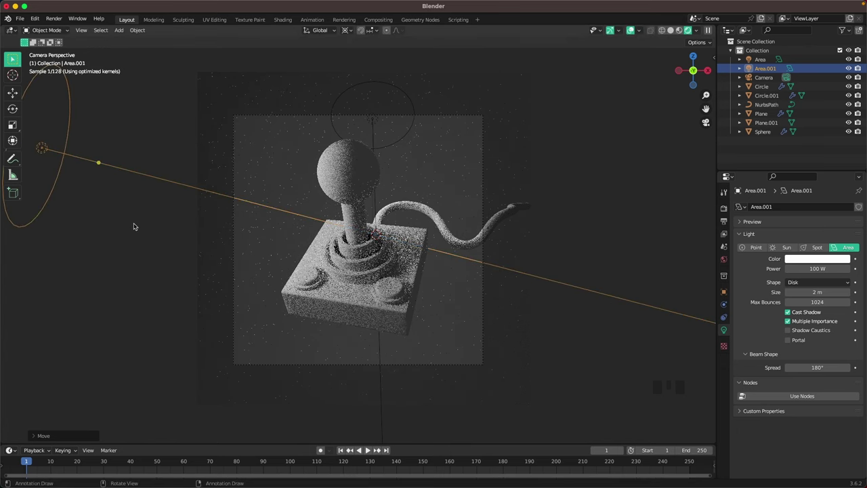
key(shift+d)
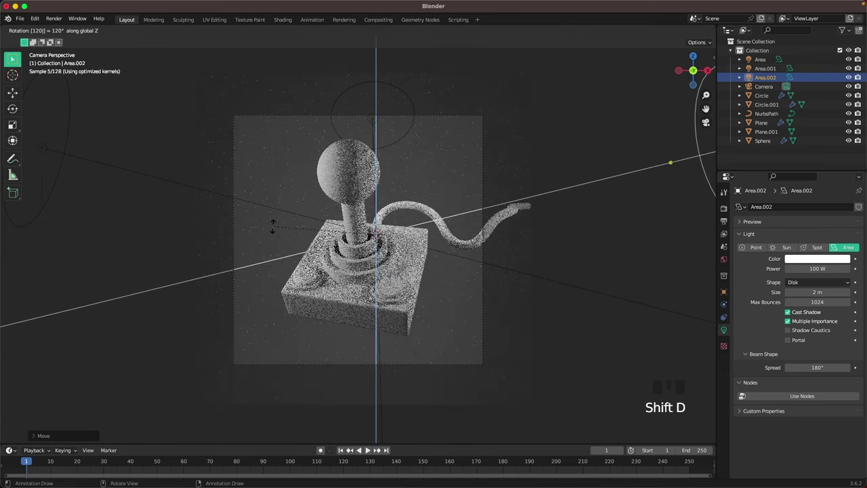
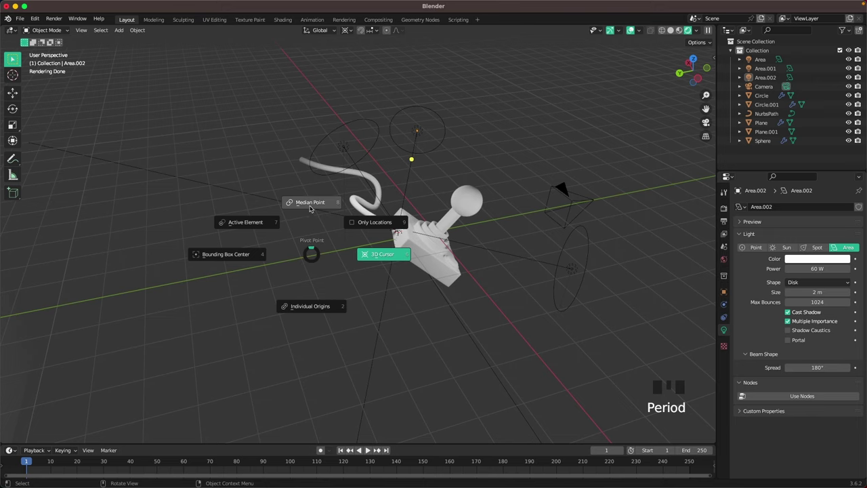
Step: Add a fourth area light, rotate it and slide it behind the joystick to face the backdrop
key(shift+a)
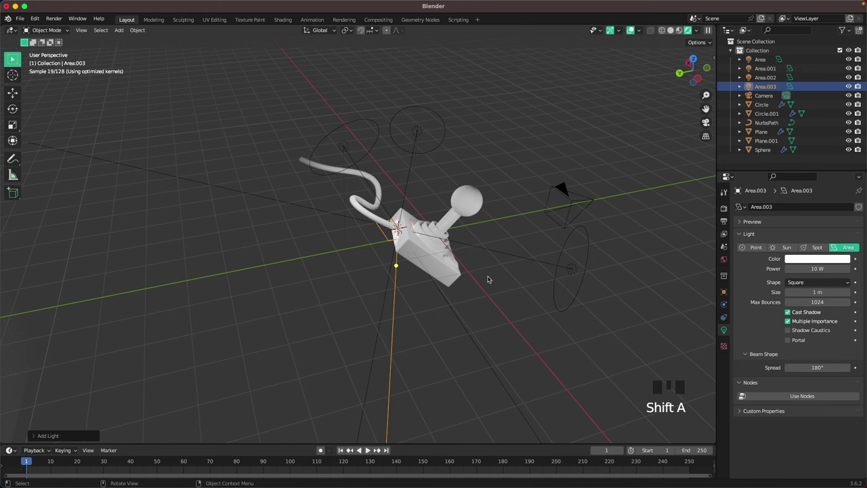
key(r)
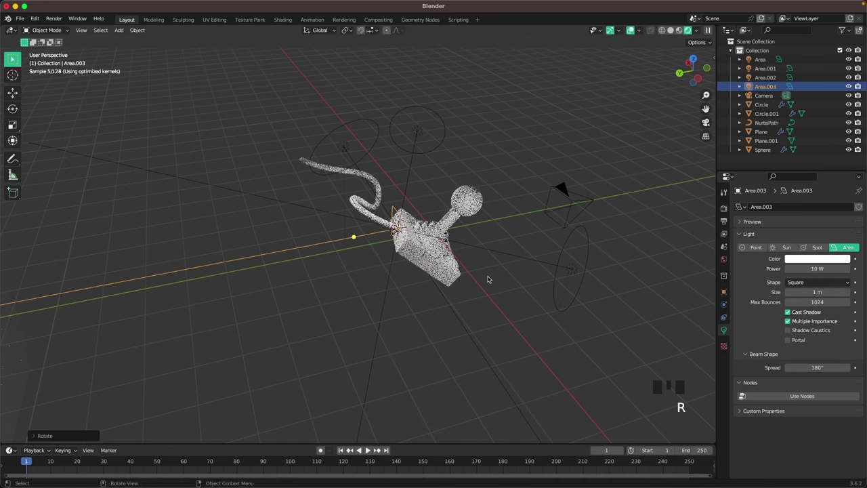
scroll(down, 3)
key(g)
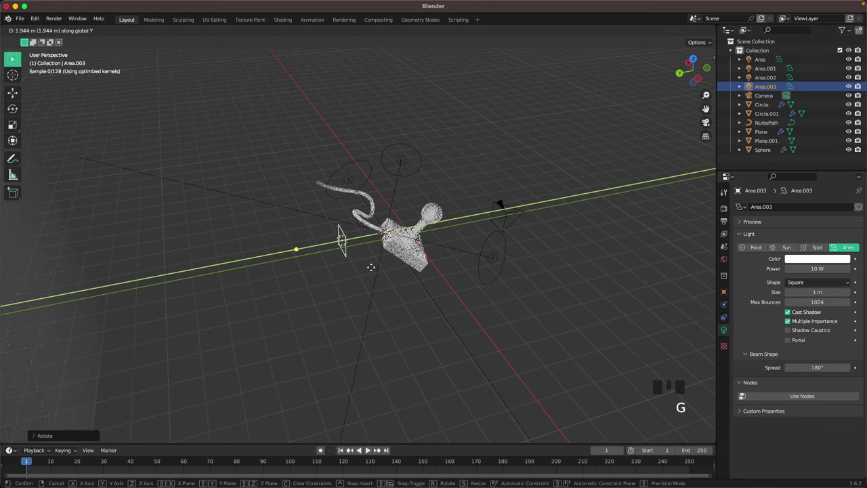
drag(370, 278, 315, 279)
key(`)
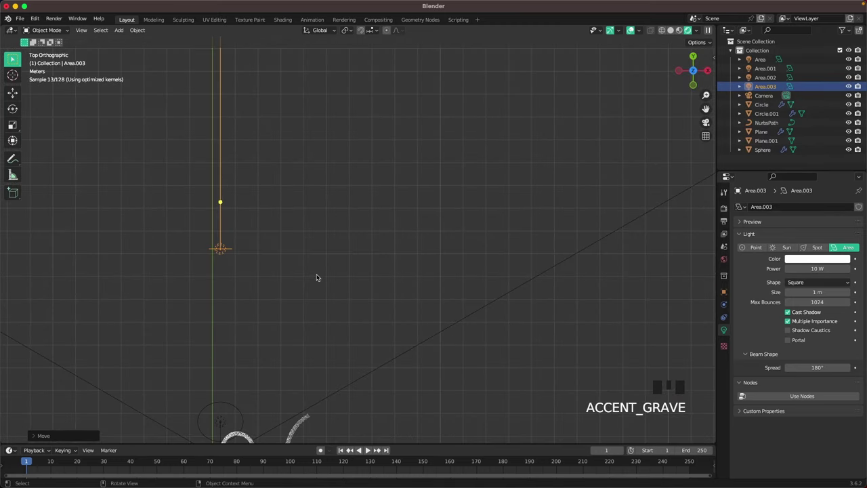
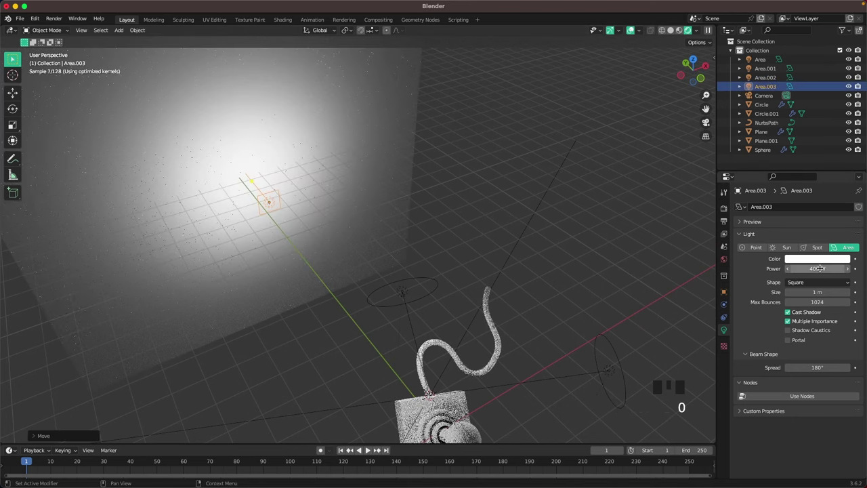
Step: Fine-tune the light's position while checking the lit backdrop through the camera view
drag(818, 280, 572, 246)
key(`)
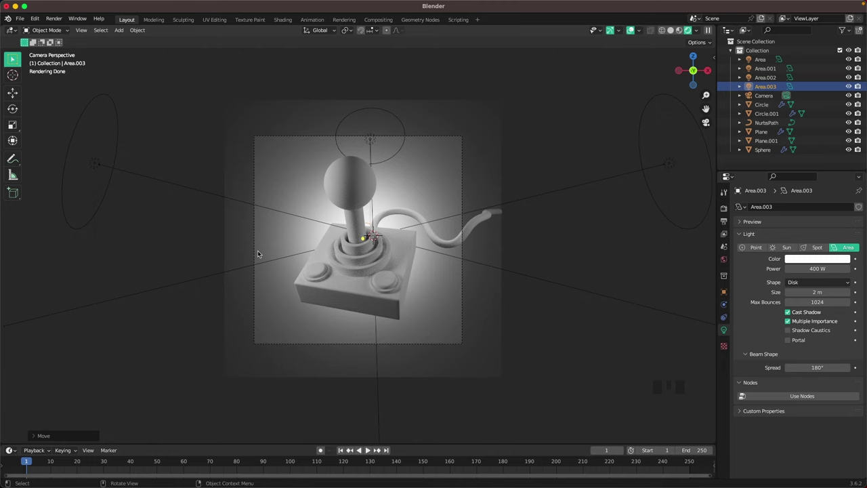
key(g)
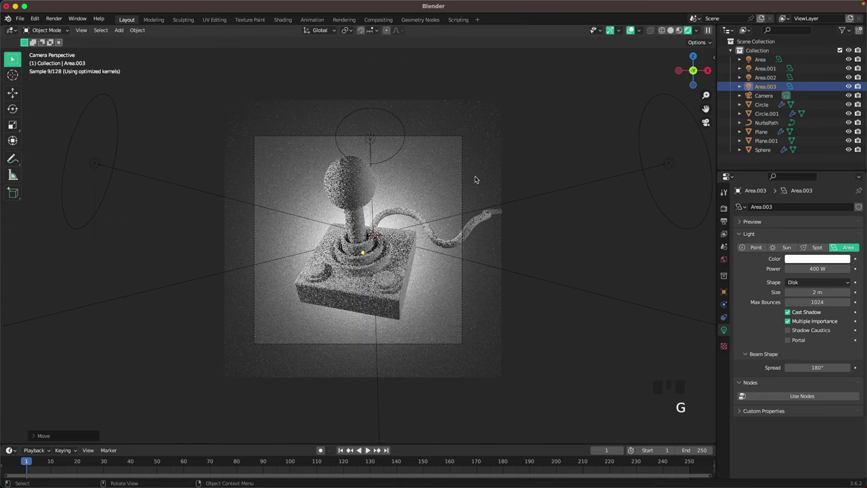
click(622, 233)
scroll(up, 3)
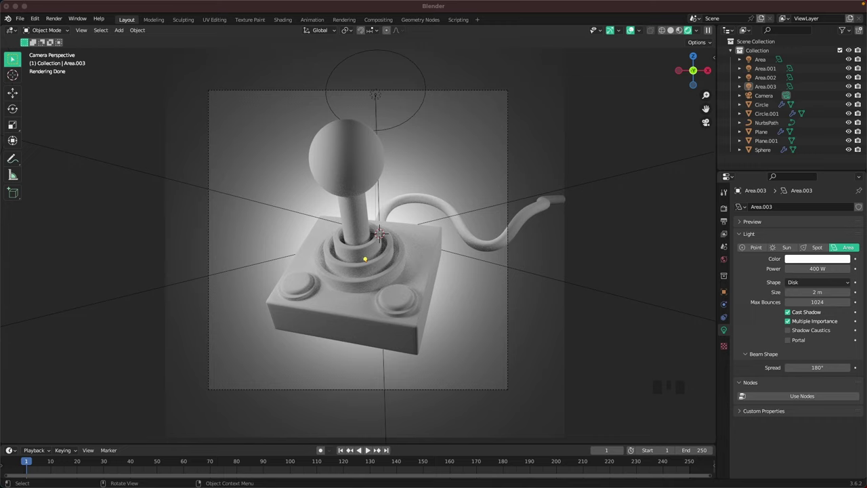
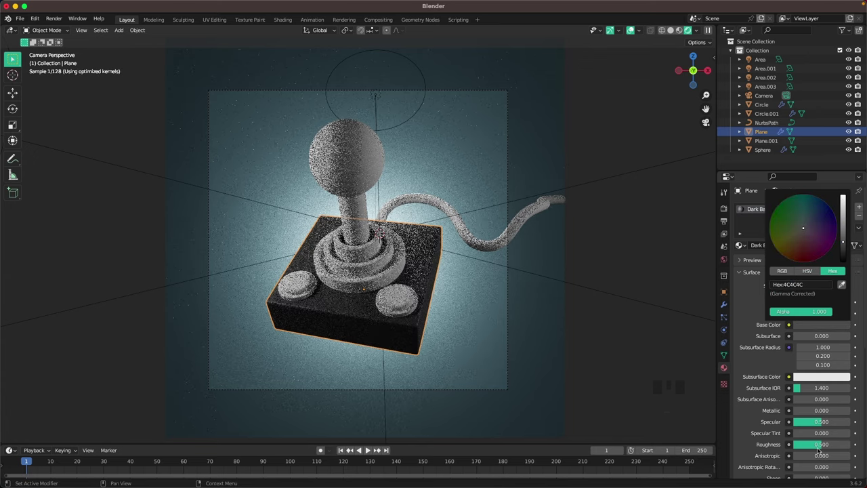
Step: Set the Dark Base material's roughness to 0.5 for the joystick base
click(803, 387)
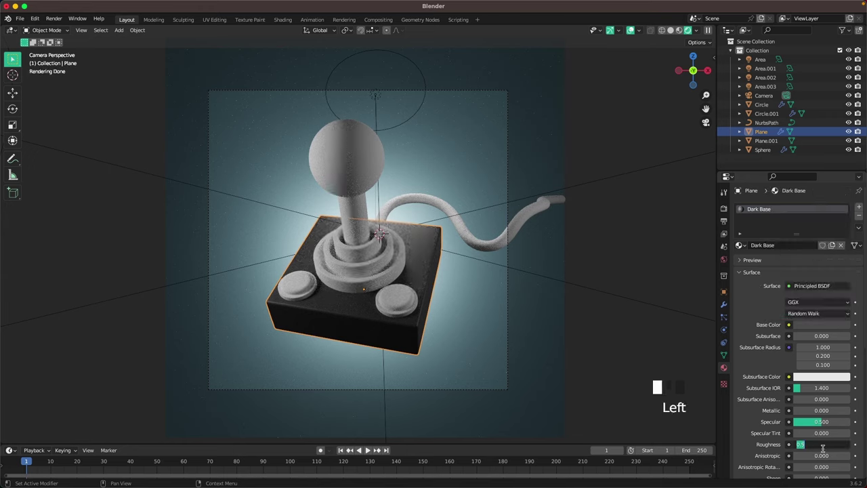
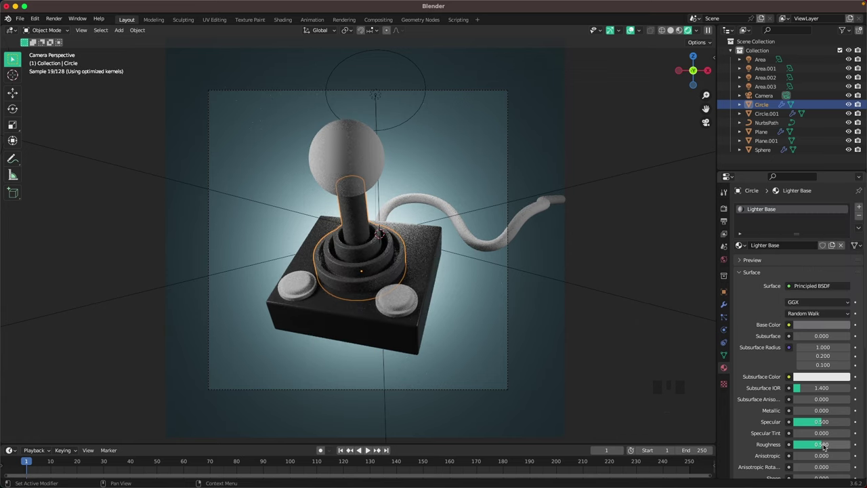
Step: Confirm the rings' 0.3 roughness, then edit the stick mesh to give its faces a new Metall material slot
click(804, 387)
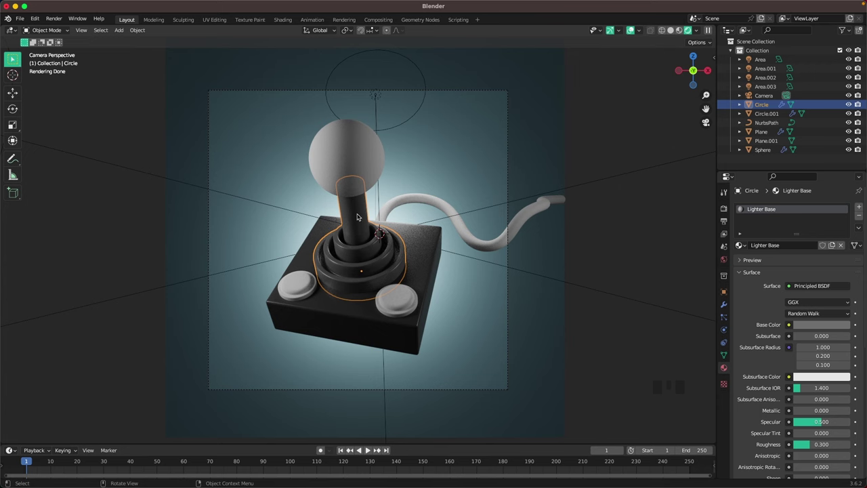
key(Tab)
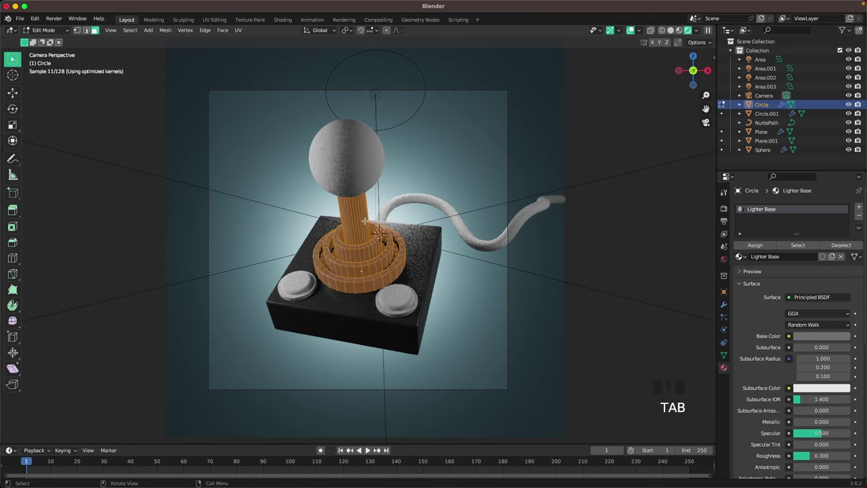
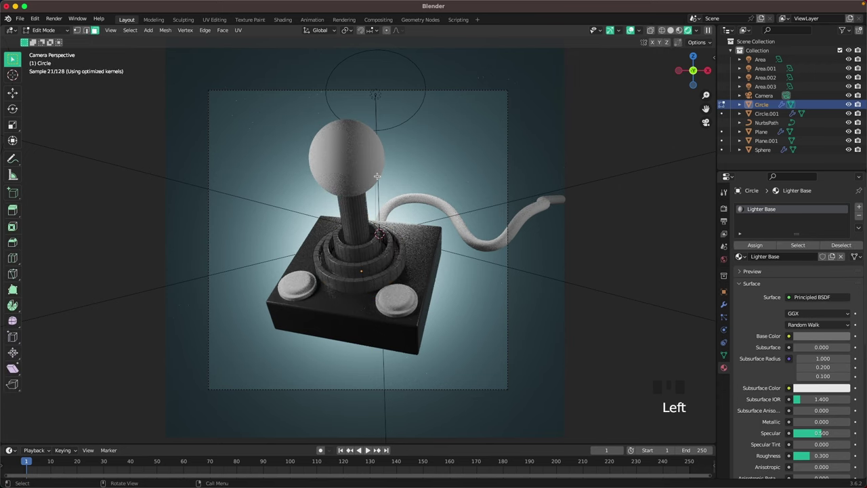
key(z)
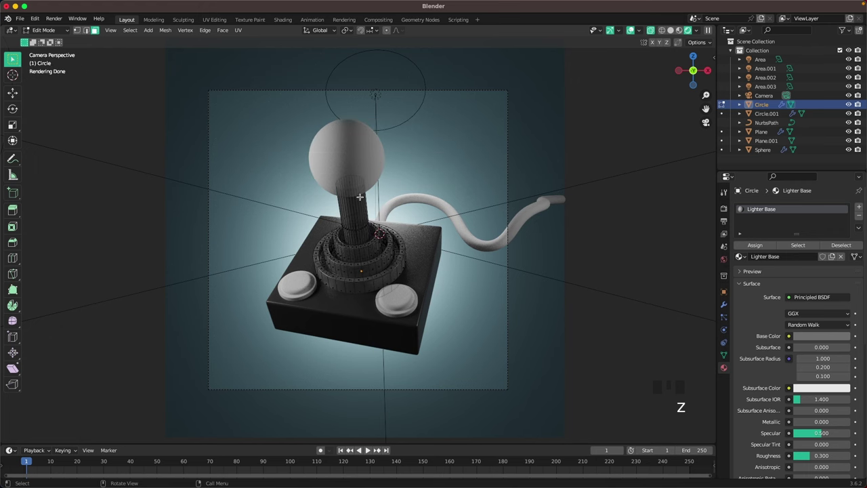
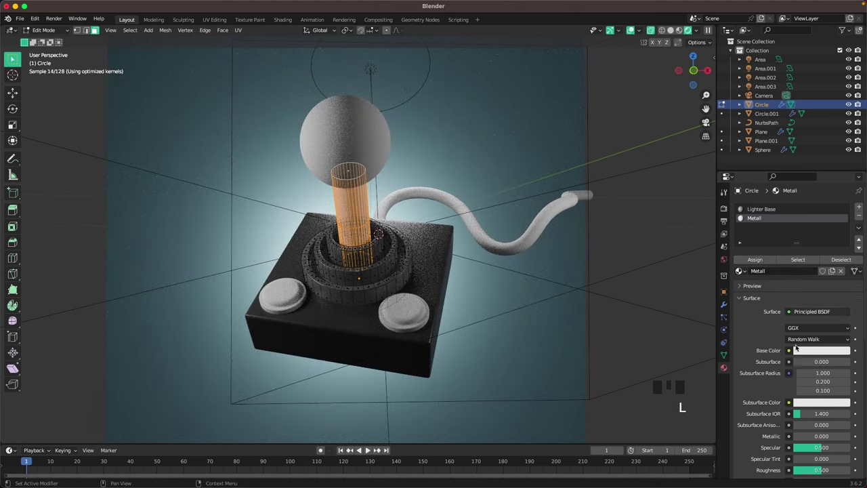
scroll(down, 3)
click(807, 311)
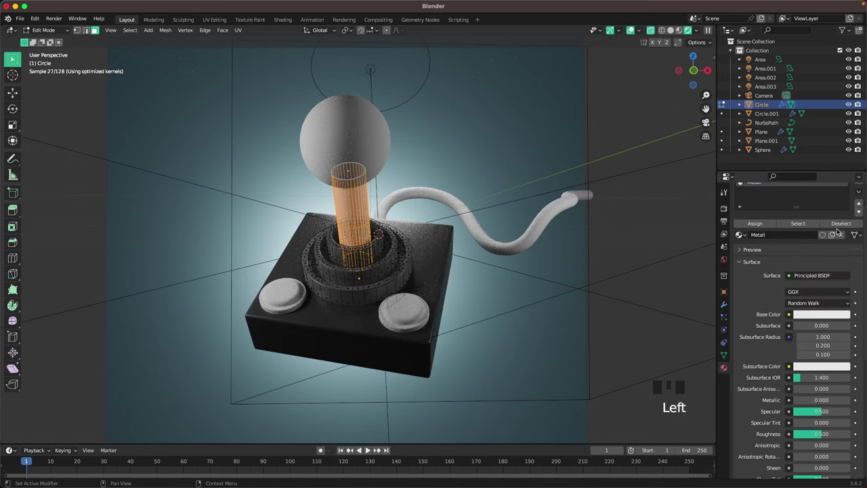
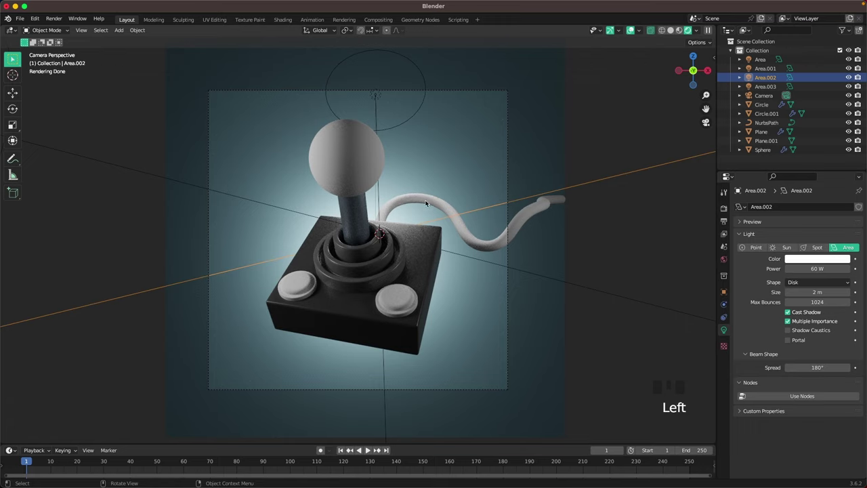
Step: Select the cable and set its Cable material's roughness alongside the grey ACACAC colour
click(431, 195)
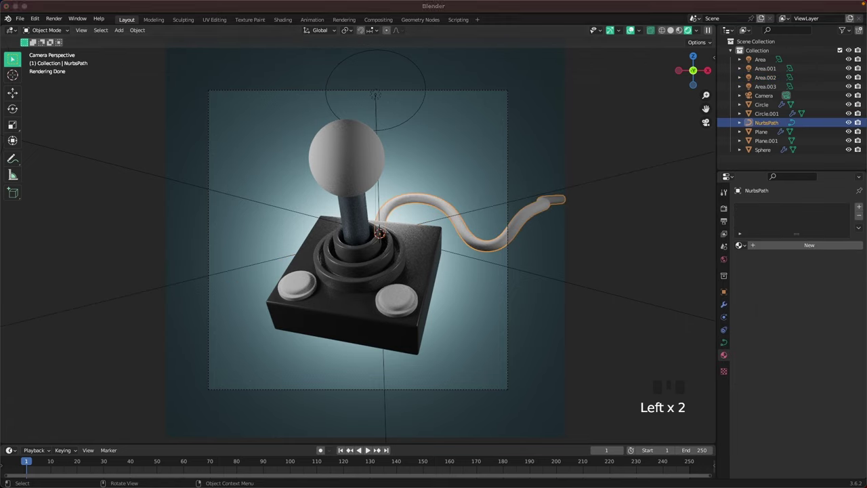
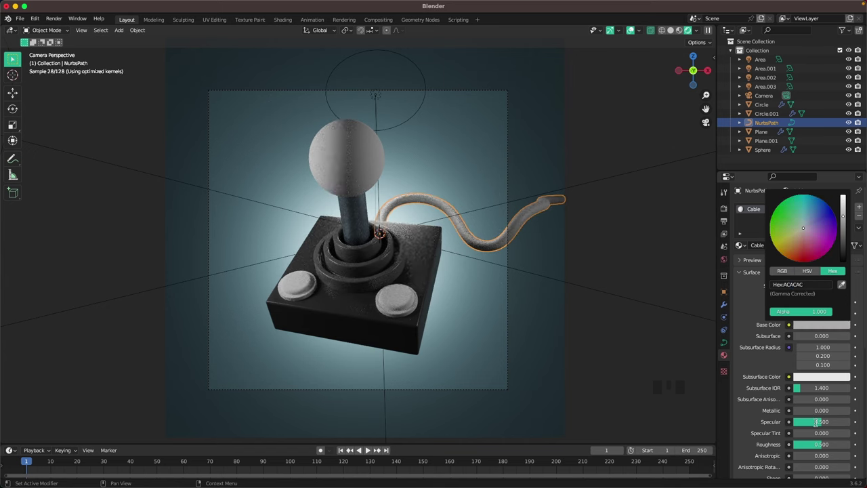
click(803, 387)
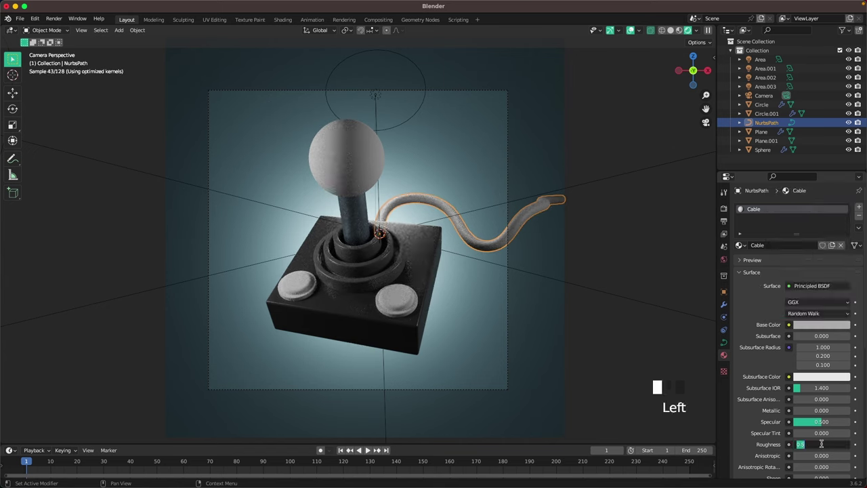
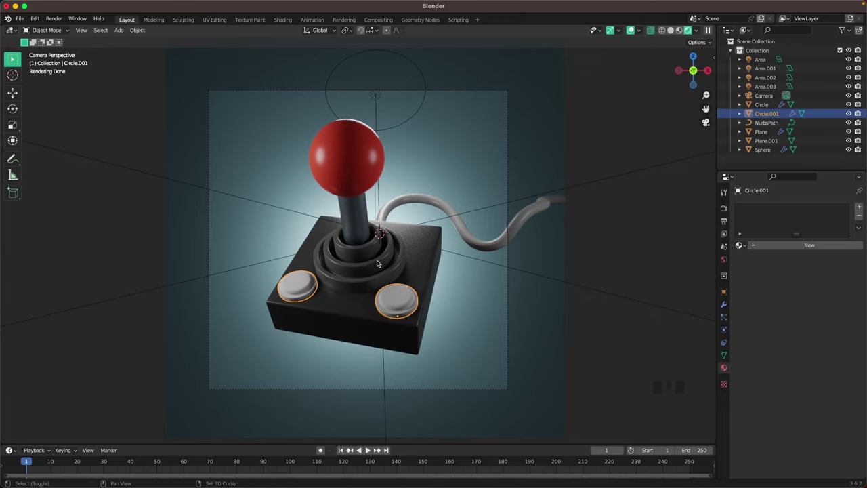
Step: Link the rings' materials to both buttons, then remove the Metall slot from the buttons
click(381, 263)
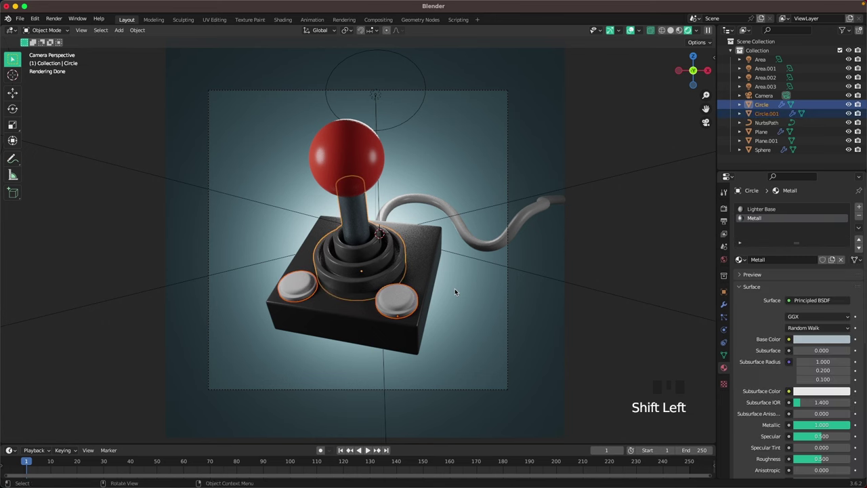
key(ctrl+l)
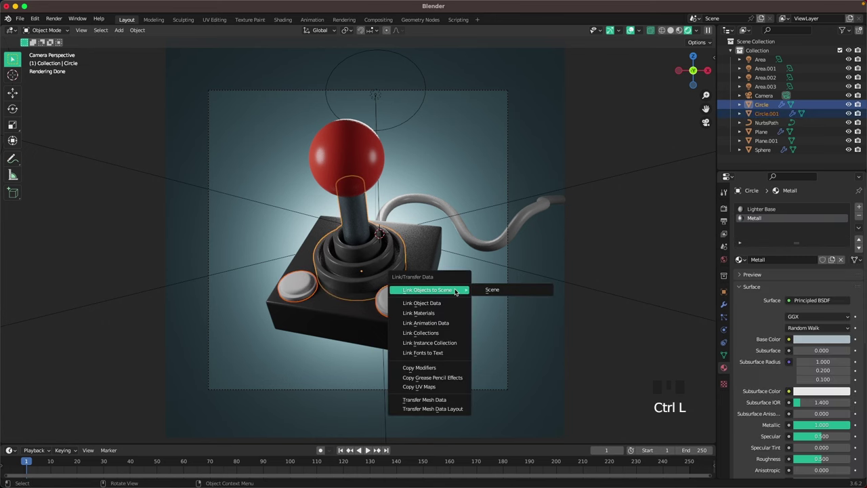
click(580, 291)
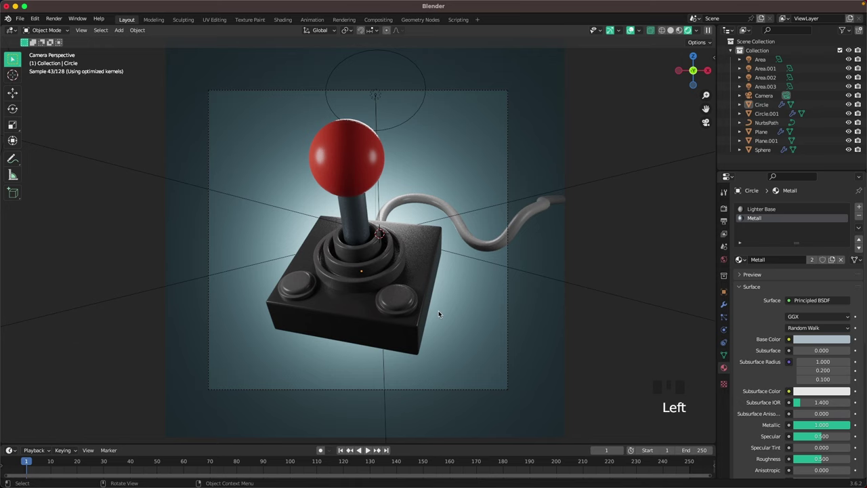
click(408, 300)
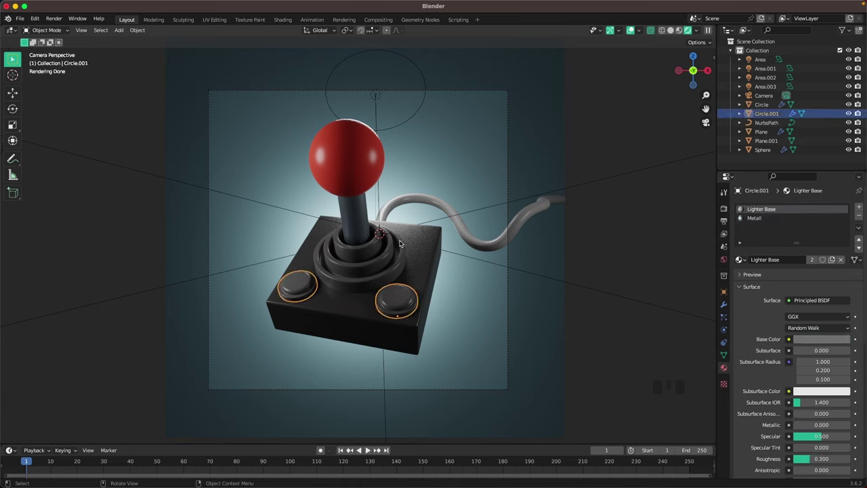
click(779, 218)
Step: Zoom in and centre the base and buttons in the viewport for a closer look
drag(865, 211, 424, 330)
scroll(up, 3)
drag(475, 329, 422, 305)
scroll(up, 3)
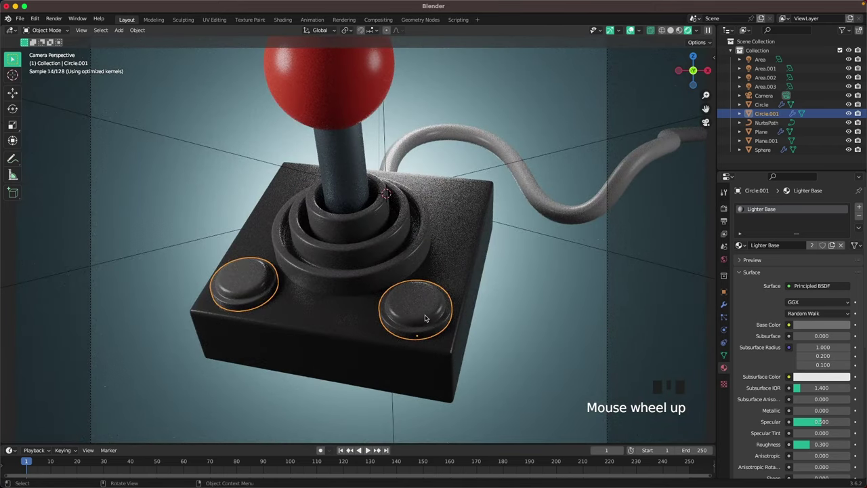
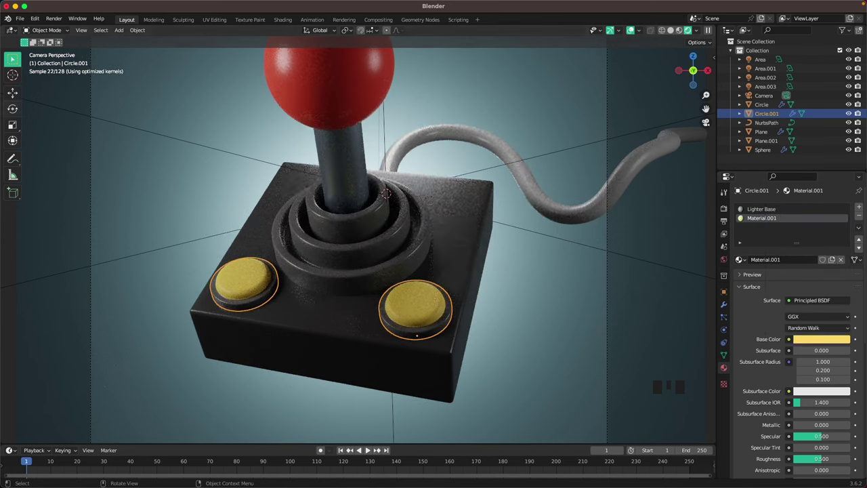
Step: Open the Emission colour of the buttons' Material.001 to set a bright yellow glow
click(750, 317)
scroll(down, 3)
click(809, 370)
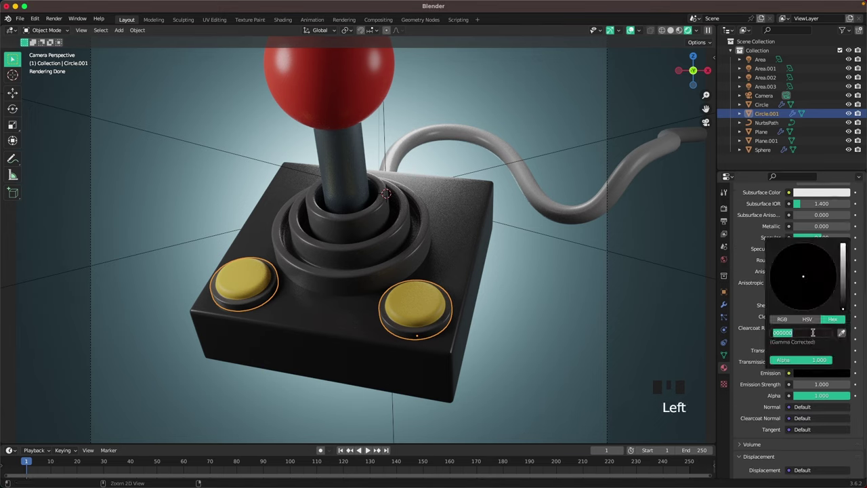
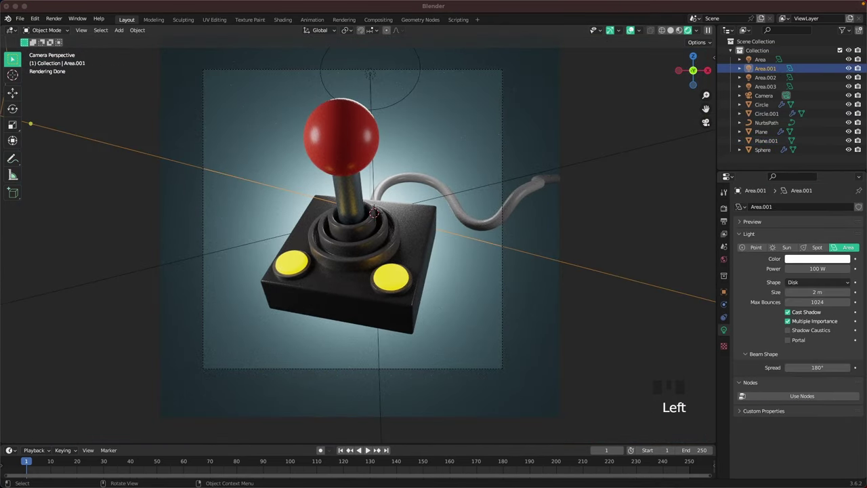
Step: Switch to World Properties and open the background colour swatch (404040) to set hex 859598
click(633, 240)
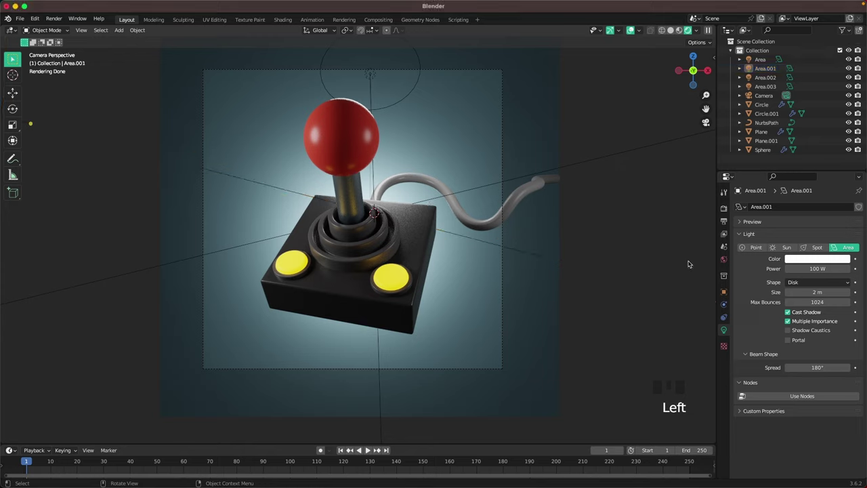
click(728, 257)
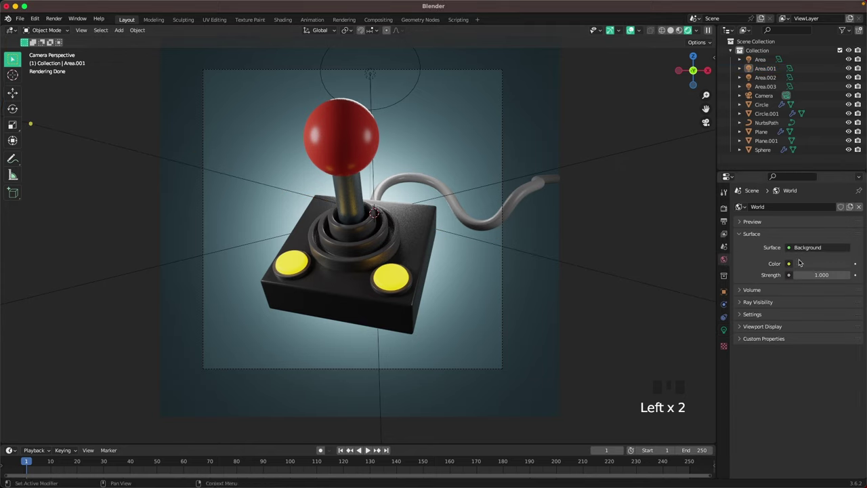
click(814, 262)
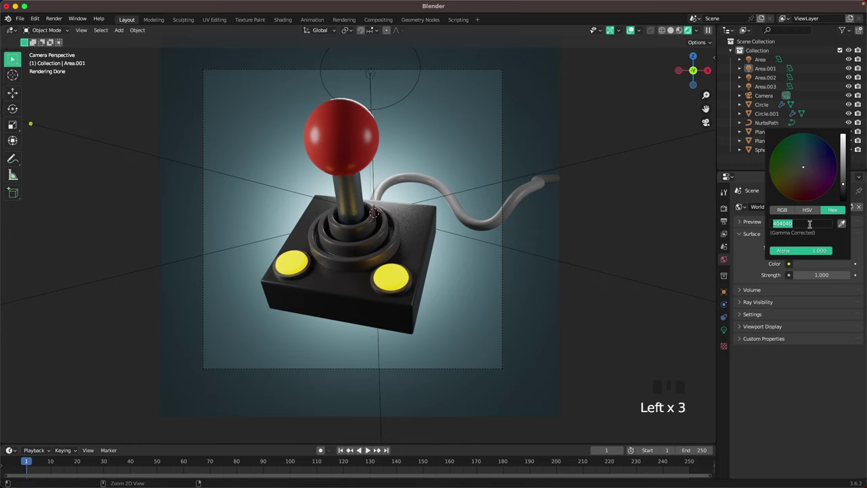